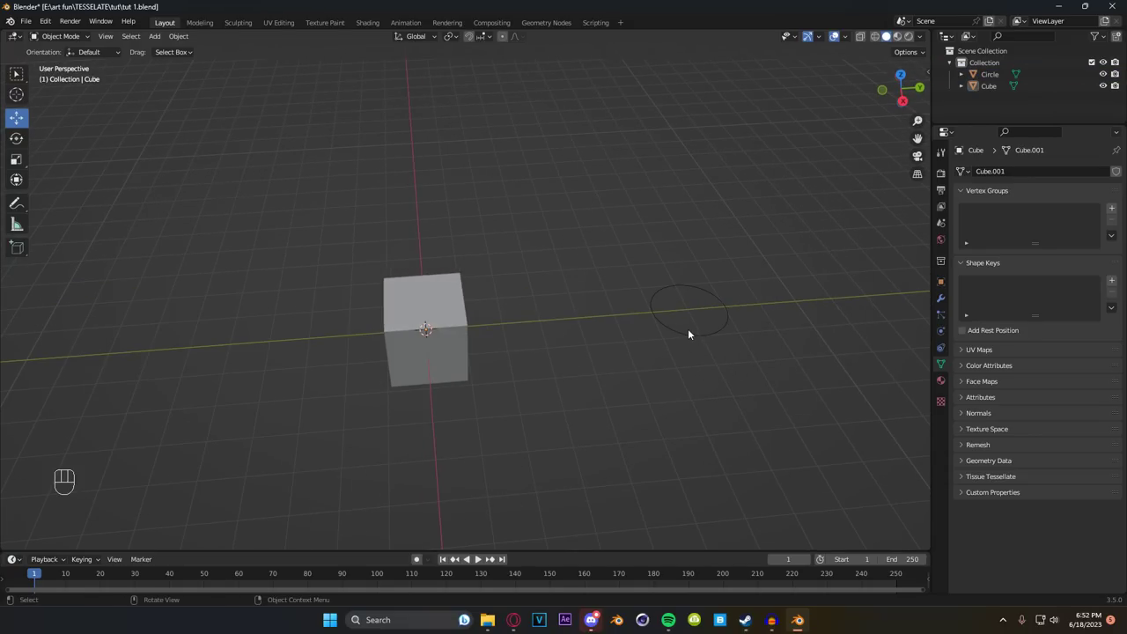
# Step: Edit the circle into a brimmed disc, then select it together with the cube
pyautogui.press('Tab')
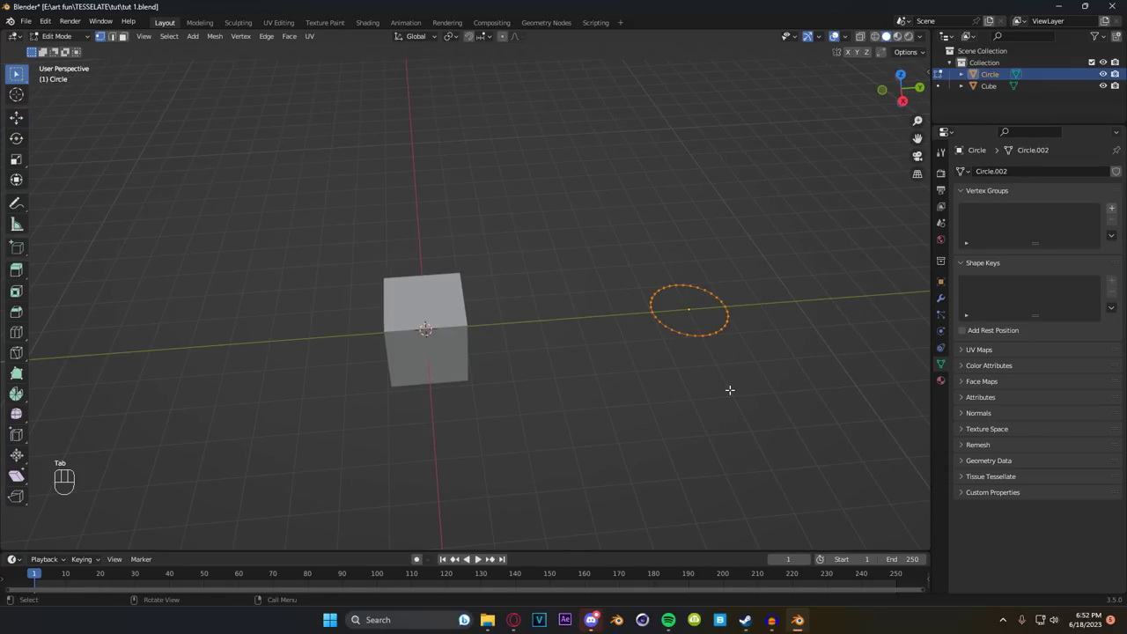
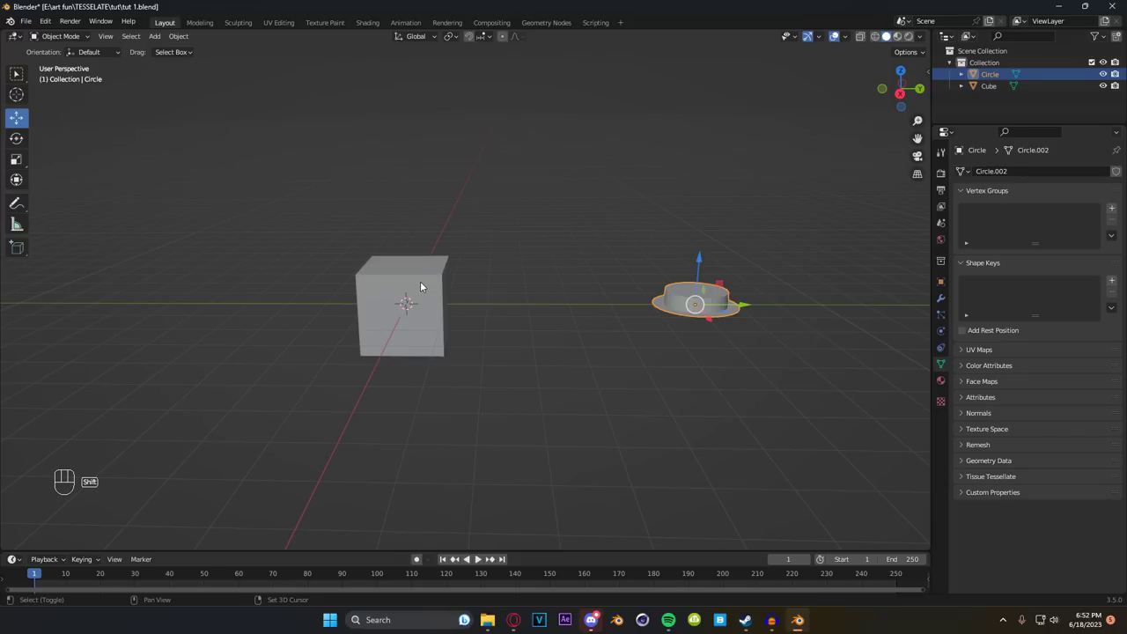
pyautogui.click(424, 285)
# Step: Show the Tissue tools in the N sidebar, ready to tessellate the cube with the disc
pyautogui.press('n')
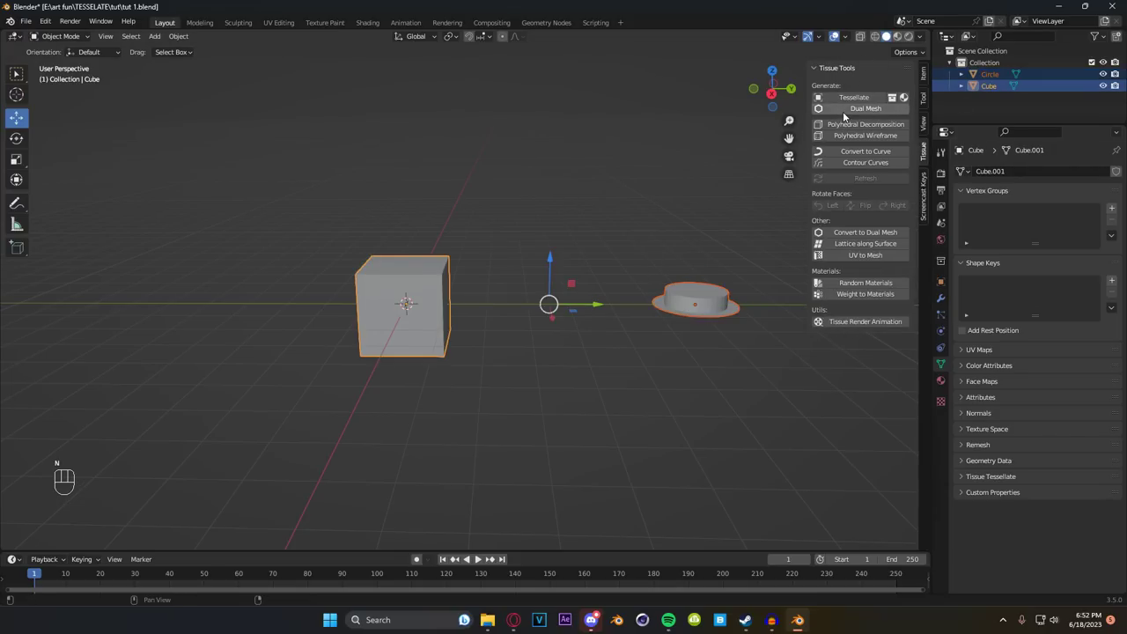
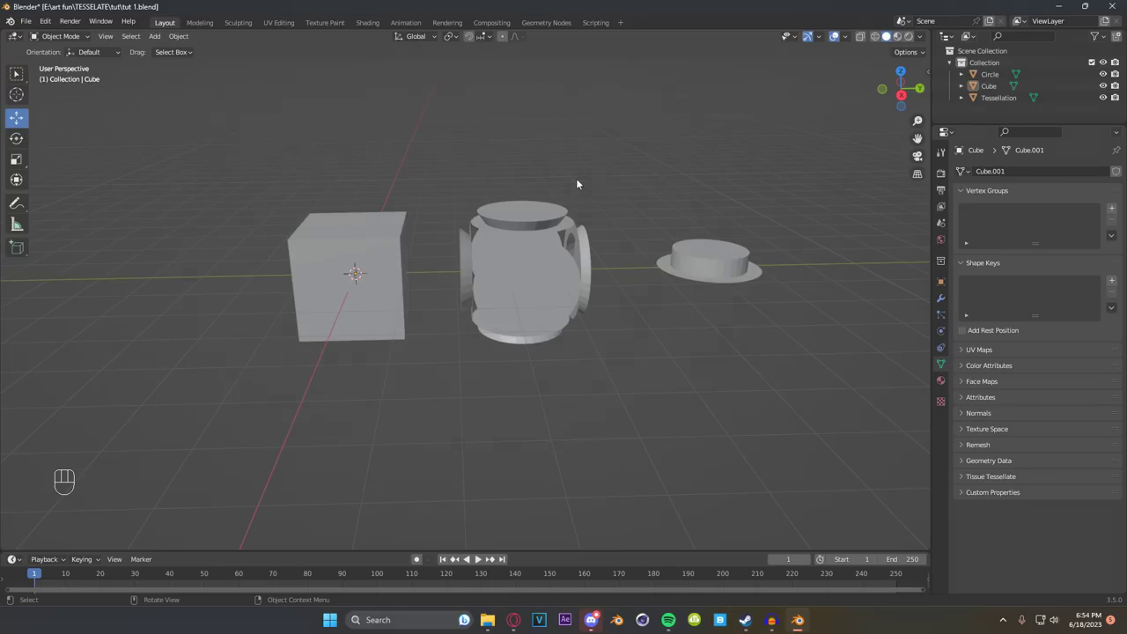
pyautogui.middleClick(521, 274)
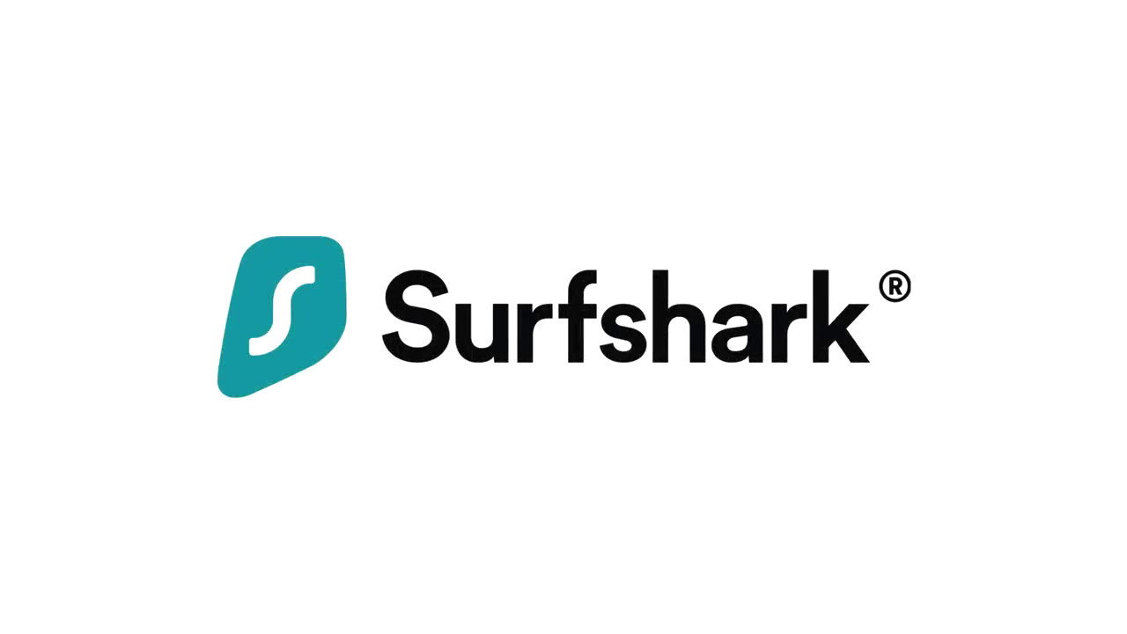
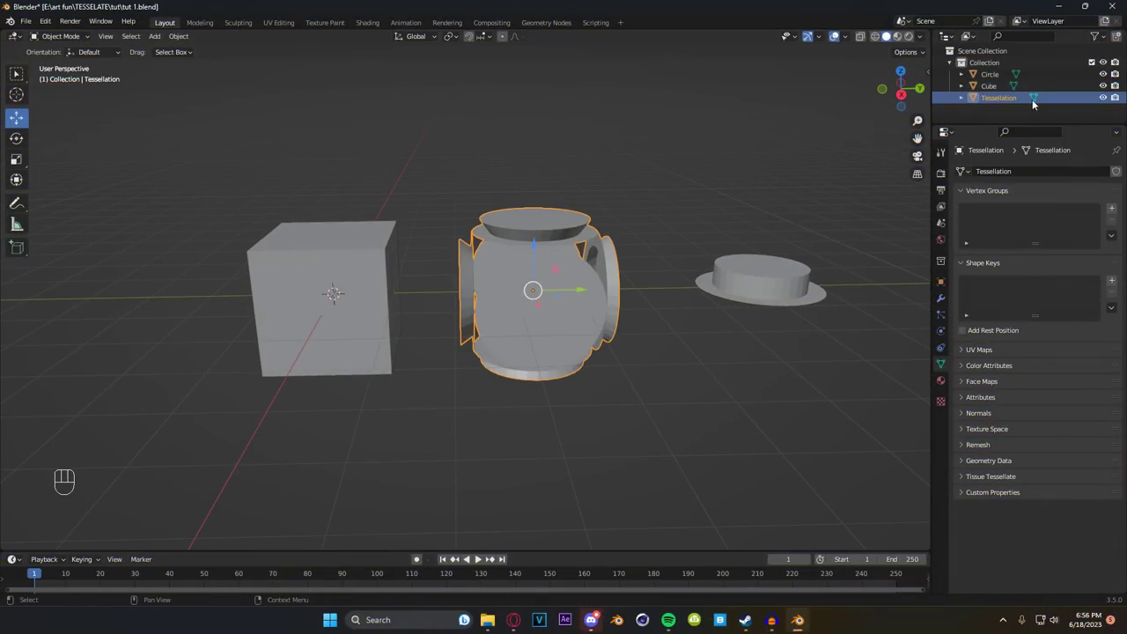
# Step: Select the Tessellation object in the outliner and show its Tissue Tessellate settings
pyautogui.click(970, 99)
pyautogui.click(965, 101)
pyautogui.press('n')
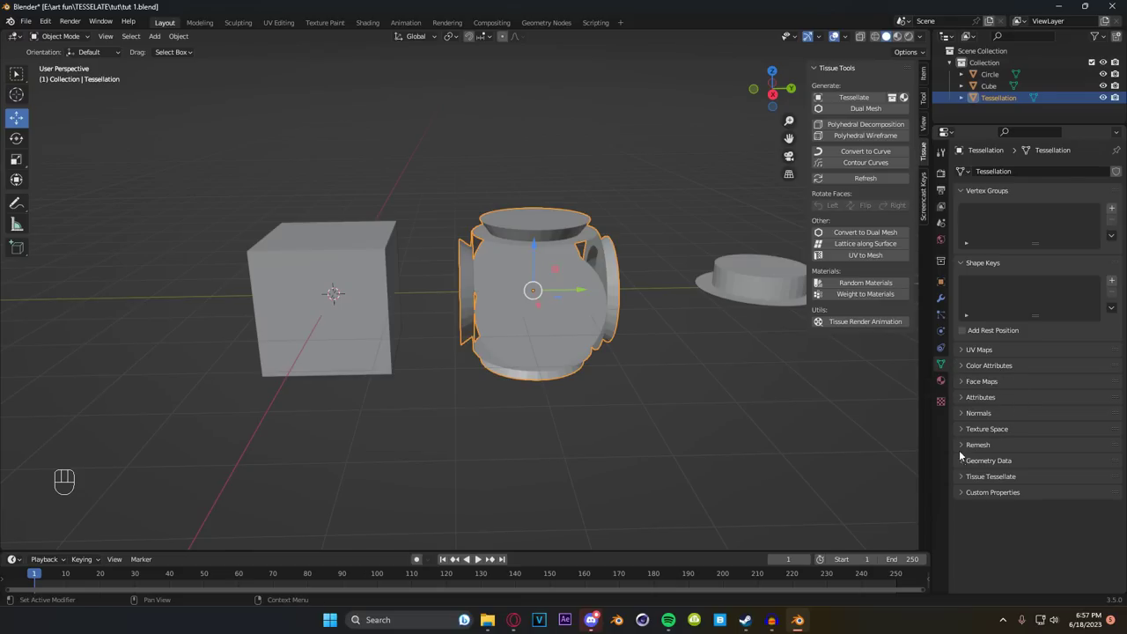
pyautogui.click(969, 480)
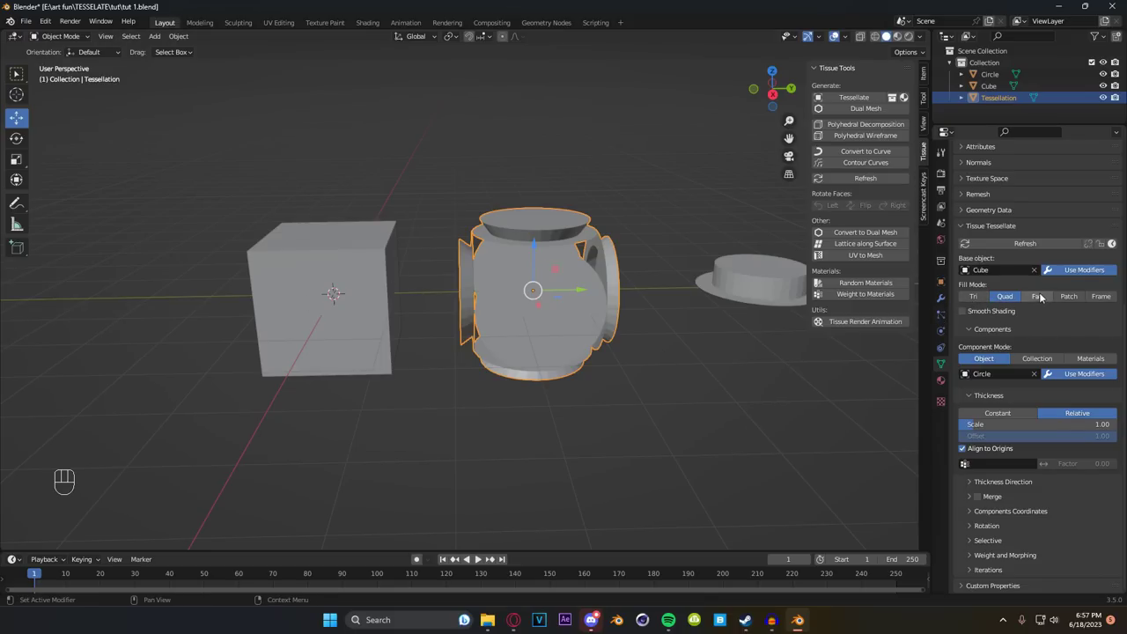
pyautogui.click(1046, 298)
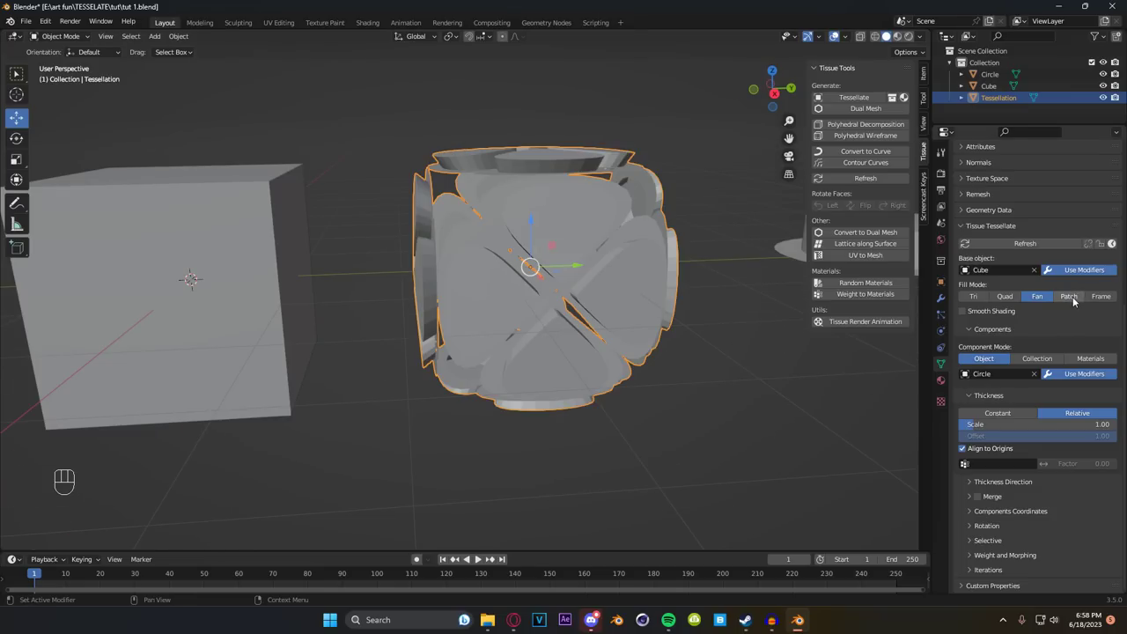
pyautogui.click(1076, 299)
pyautogui.moveTo(509, 288); pyautogui.dragTo(535, 290)
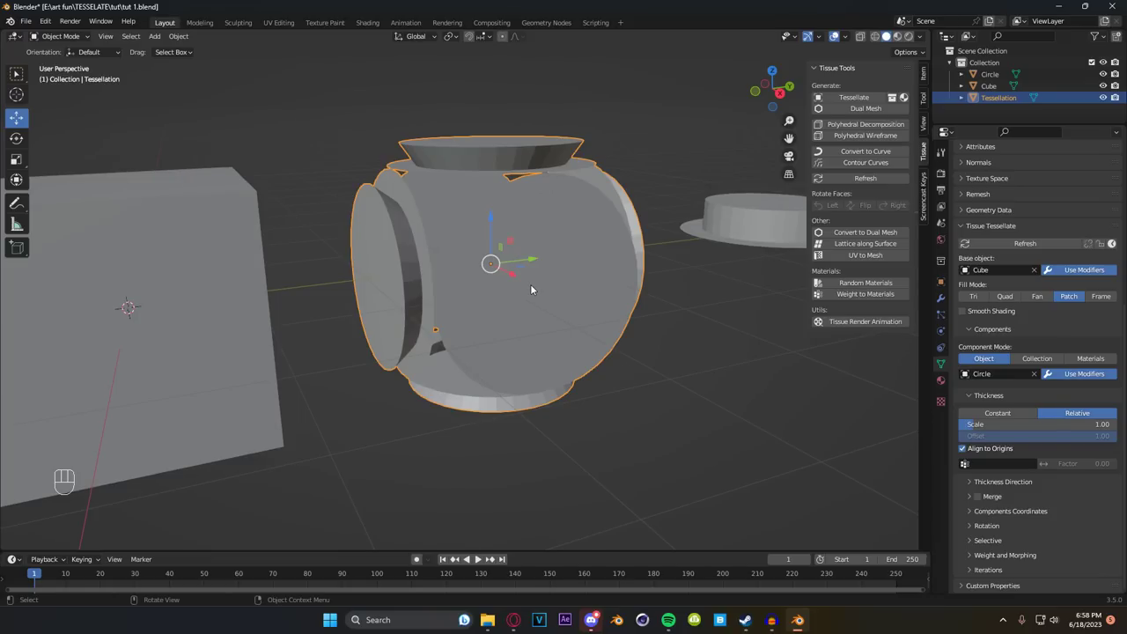
pyautogui.moveTo(542, 291); pyautogui.dragTo(432, 278)
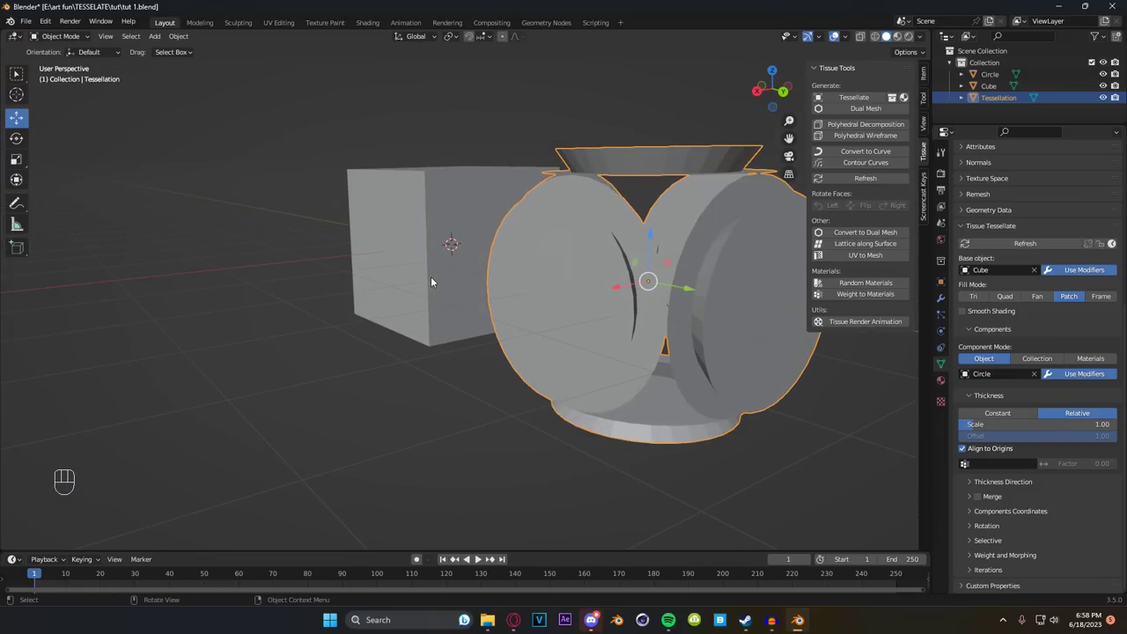
pyautogui.moveTo(527, 288); pyautogui.dragTo(629, 286)
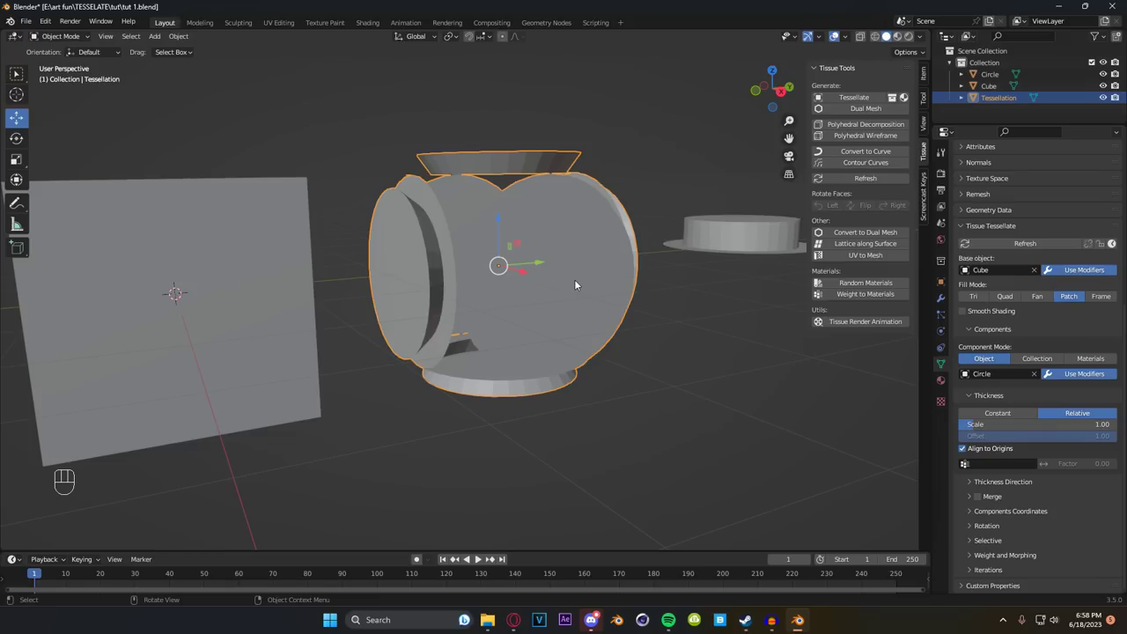
pyautogui.moveTo(542, 299); pyautogui.dragTo(526, 321)
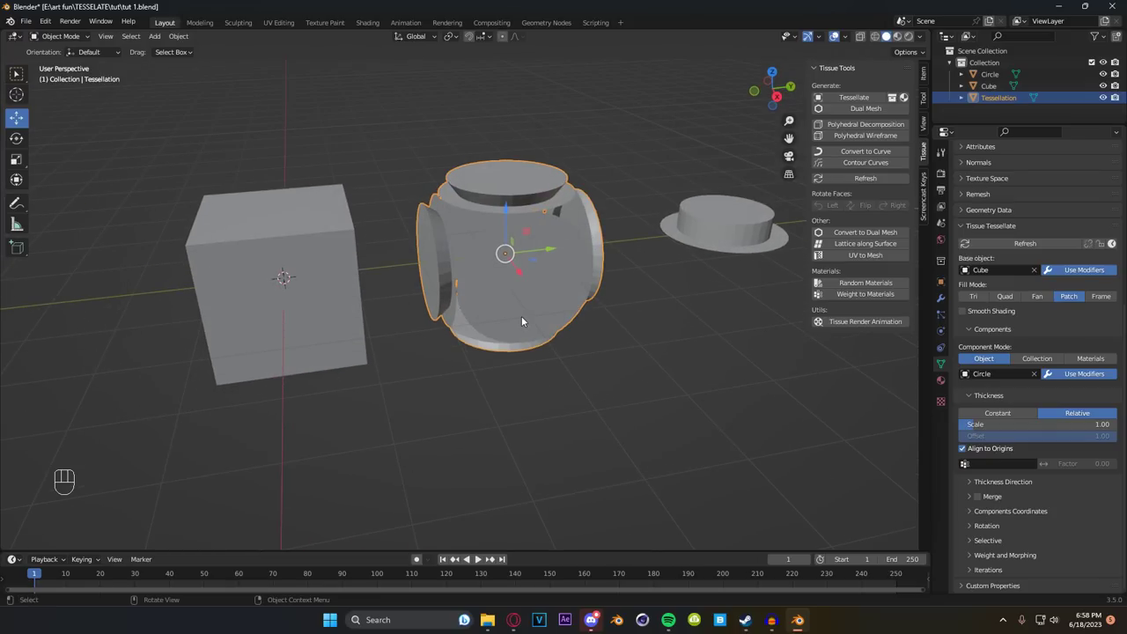
pyautogui.moveTo(521, 322); pyautogui.dragTo(513, 302)
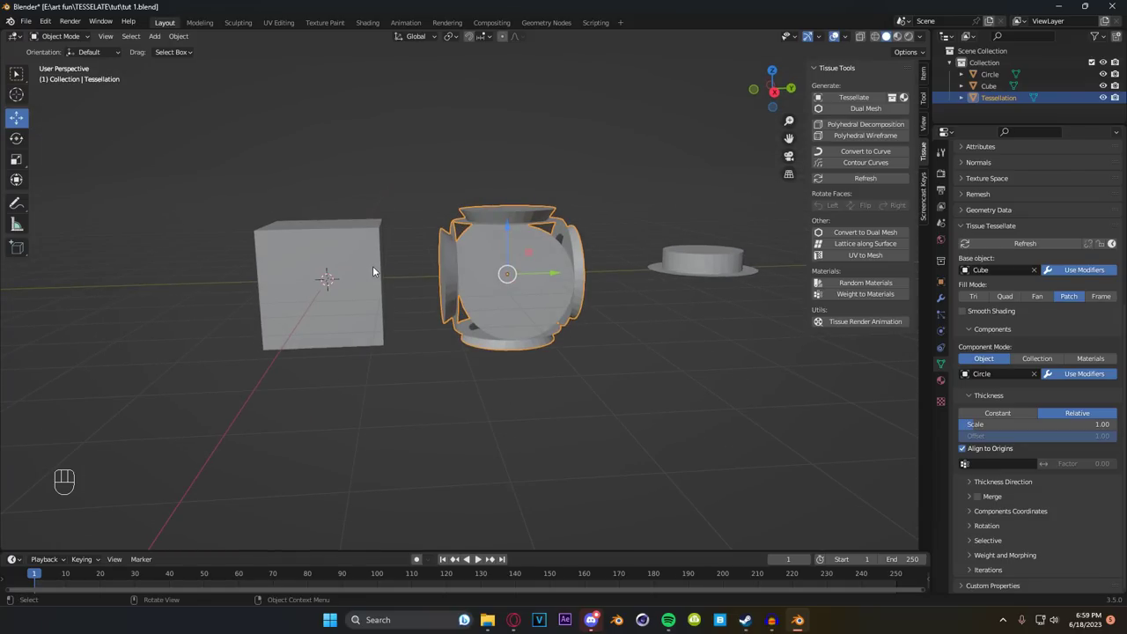
pyautogui.moveTo(345, 271); pyautogui.dragTo(330, 319)
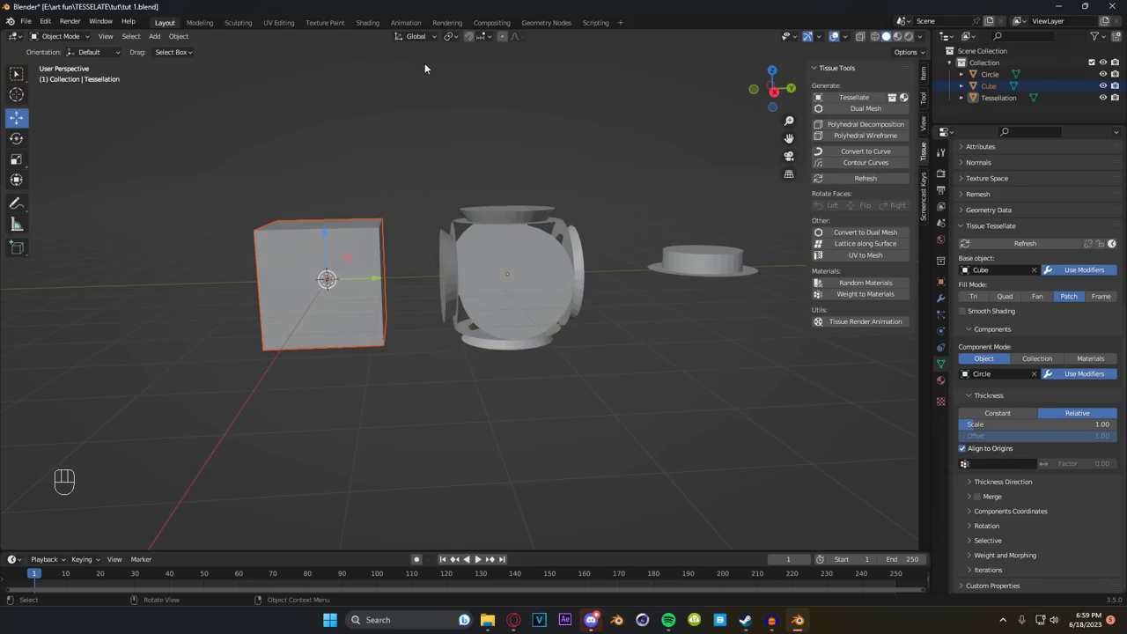
pyautogui.moveTo(429, 54); pyautogui.dragTo(532, 173)
pyautogui.click(1112, 304)
pyautogui.moveTo(439, 240); pyautogui.dragTo(481, 282)
pyautogui.click(621, 239)
pyautogui.moveTo(475, 244); pyautogui.dragTo(414, 205)
pyautogui.moveTo(473, 198); pyautogui.dragTo(434, 350)
pyautogui.moveTo(502, 288); pyautogui.dragTo(427, 293)
pyautogui.moveTo(568, 318); pyautogui.dragTo(653, 327)
pyautogui.moveTo(613, 323); pyautogui.dragTo(495, 287)
pyautogui.moveTo(497, 274); pyautogui.dragTo(491, 246)
pyautogui.moveTo(502, 261); pyautogui.dragTo(1037, 392)
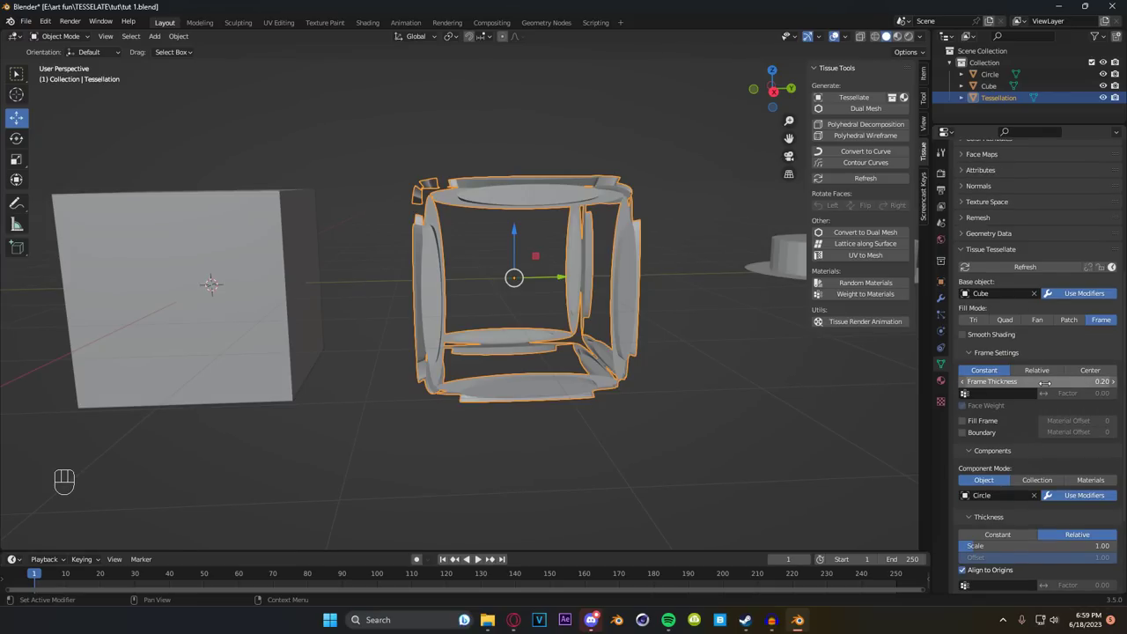
# Step: Switch the fill mode back to Quad and use the okay collection as components
pyautogui.click(1010, 321)
pyautogui.middleClick(518, 295)
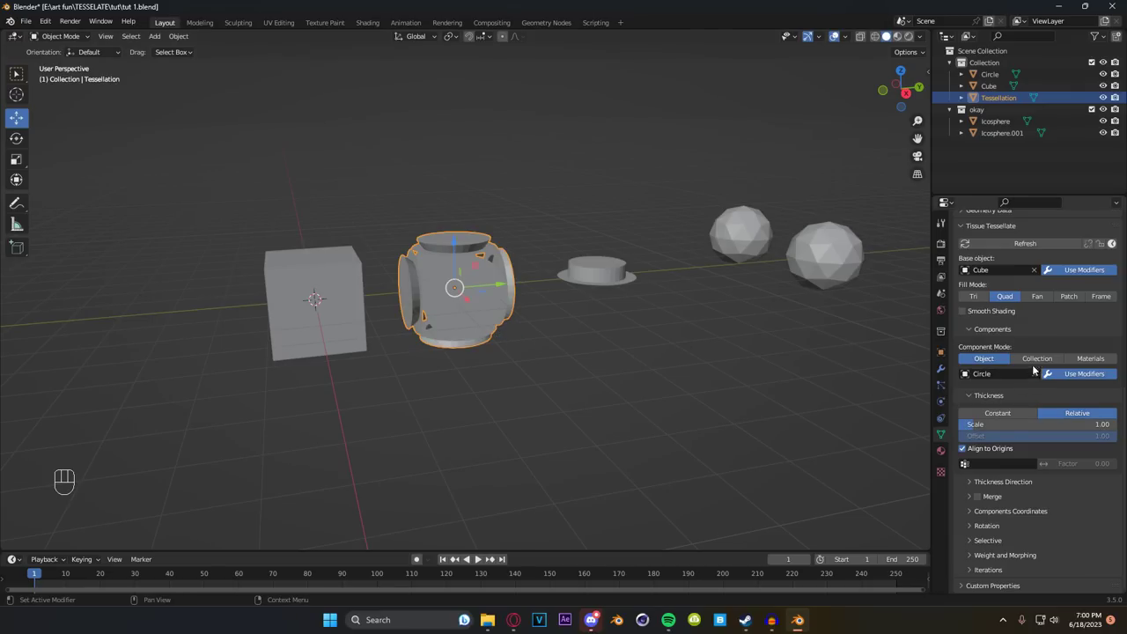
pyautogui.moveTo(1042, 360); pyautogui.dragTo(1110, 359)
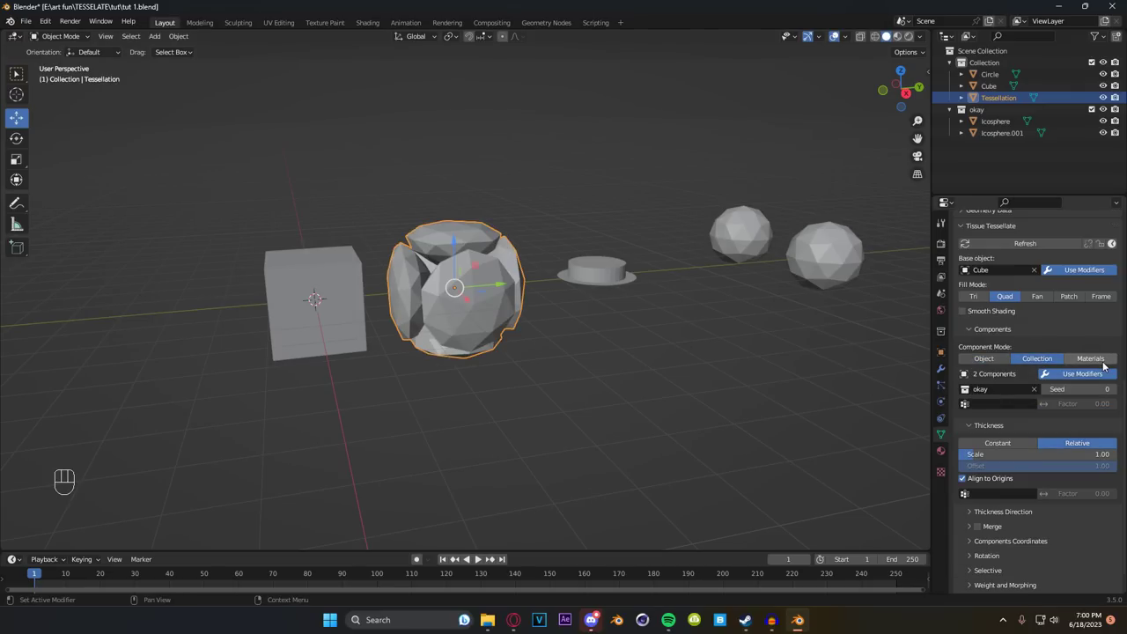
# Step: Delete the tessellation and add a fresh circle beside the cube
pyautogui.press('x')
pyautogui.moveTo(532, 335); pyautogui.dragTo(538, 360)
pyautogui.moveTo(531, 354); pyautogui.dragTo(506, 328)
pyautogui.middleClick(515, 324)
pyautogui.press('shift+a')
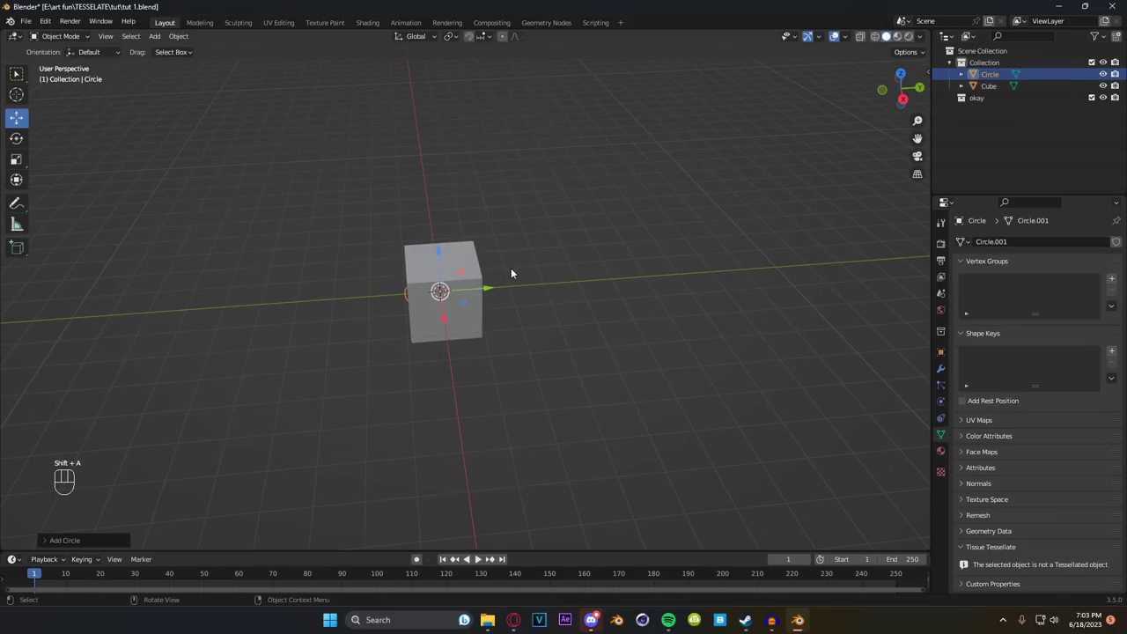
# Step: Replace the circle with a plane and inset and raise its face into an inner block
pyautogui.click(496, 290)
pyautogui.middleClick(611, 307)
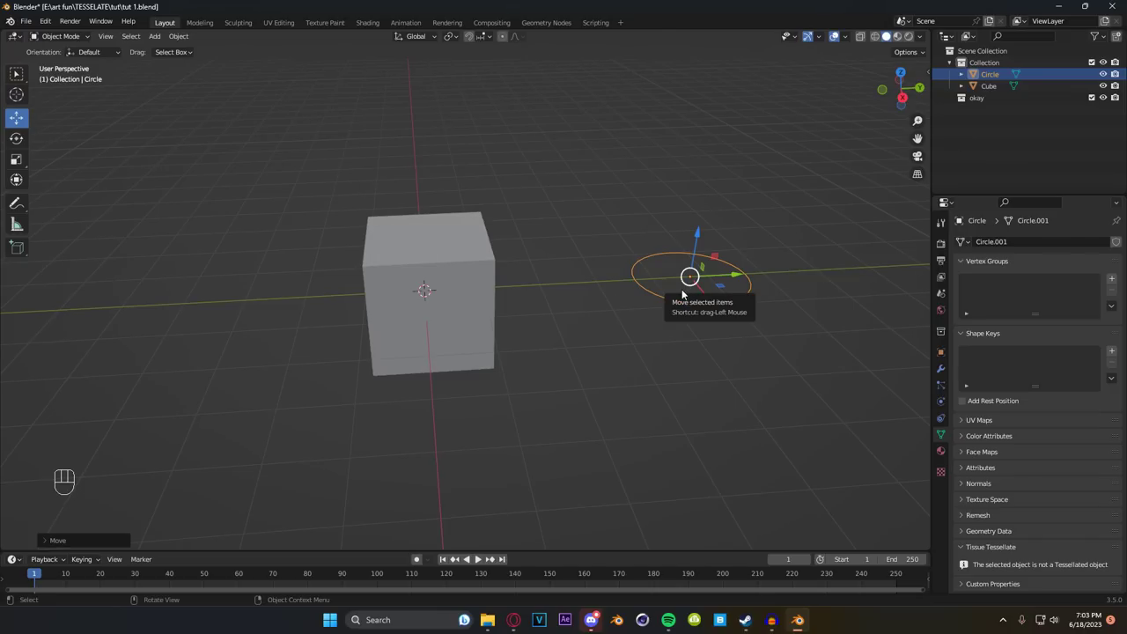
pyautogui.middleClick(667, 304)
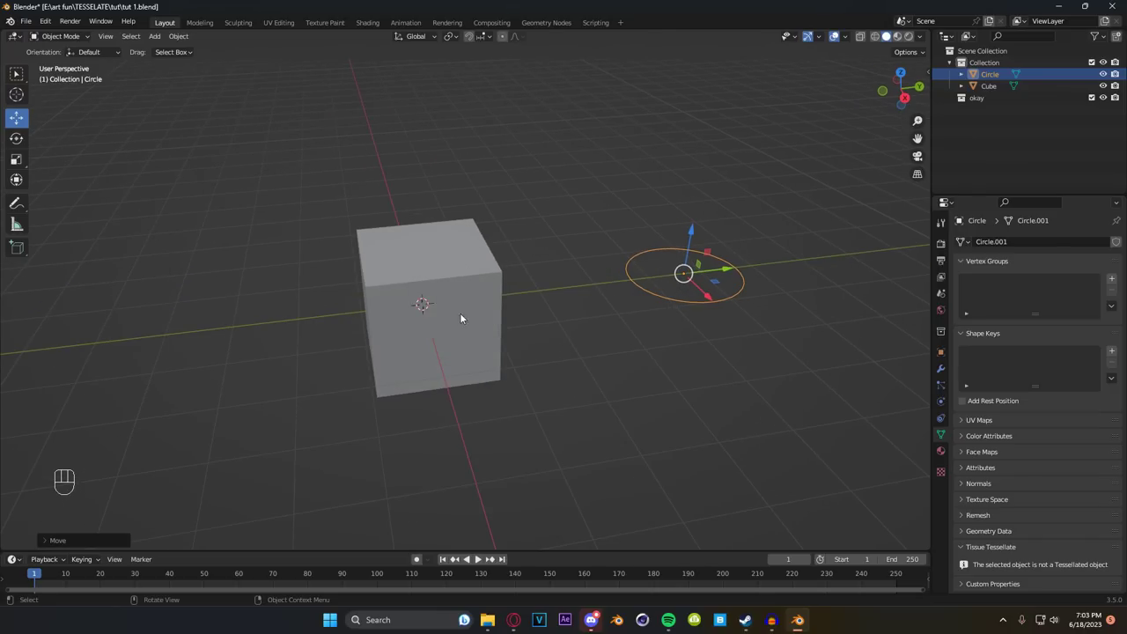
pyautogui.middleClick(672, 303)
pyautogui.middleClick(650, 311)
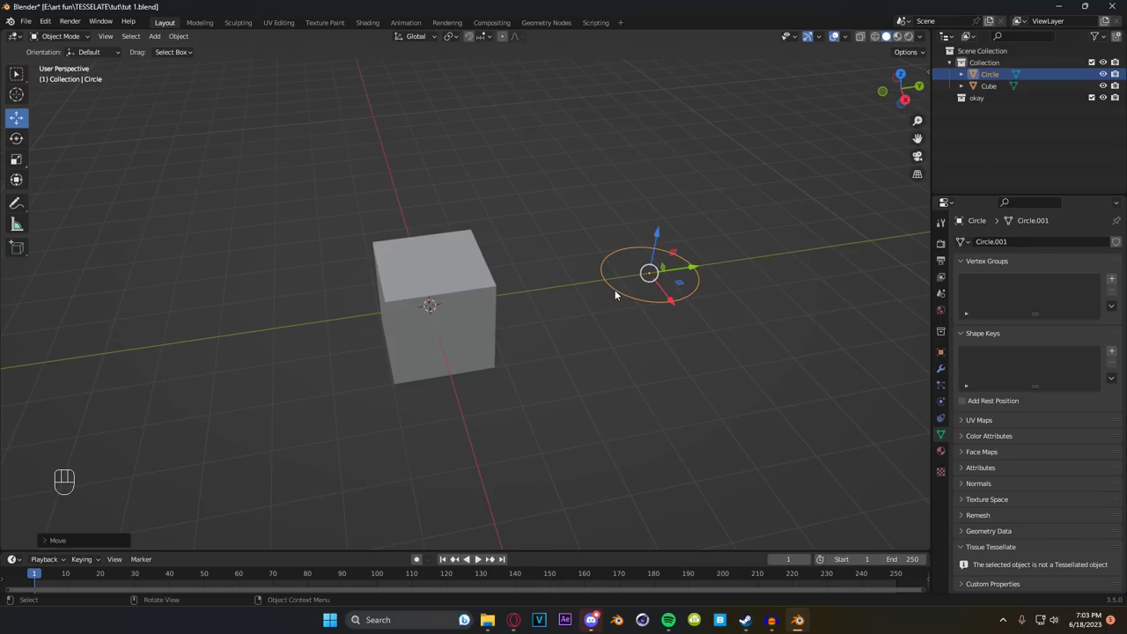
pyautogui.press('x')
pyautogui.press('Tab')
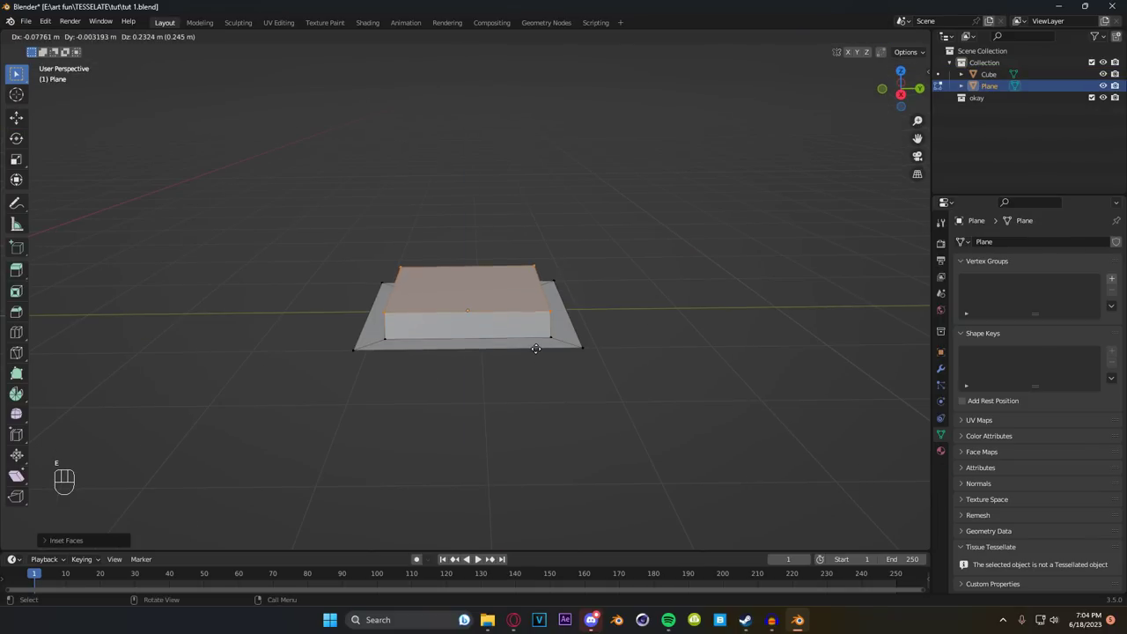
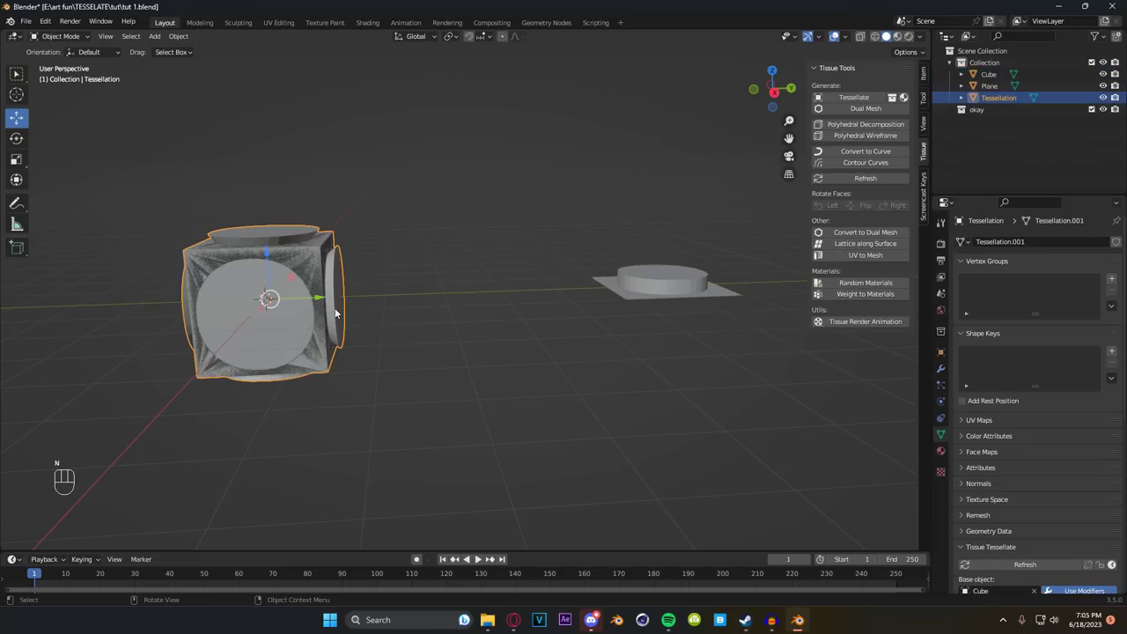
# Step: Tessellate the cube with the plane component and inspect the new Tessellation
pyautogui.click(317, 300)
pyautogui.moveTo(496, 297); pyautogui.dragTo(576, 308)
pyautogui.moveTo(448, 301); pyautogui.dragTo(499, 307)
pyautogui.moveTo(540, 305); pyautogui.dragTo(450, 269)
pyautogui.middleClick(572, 292)
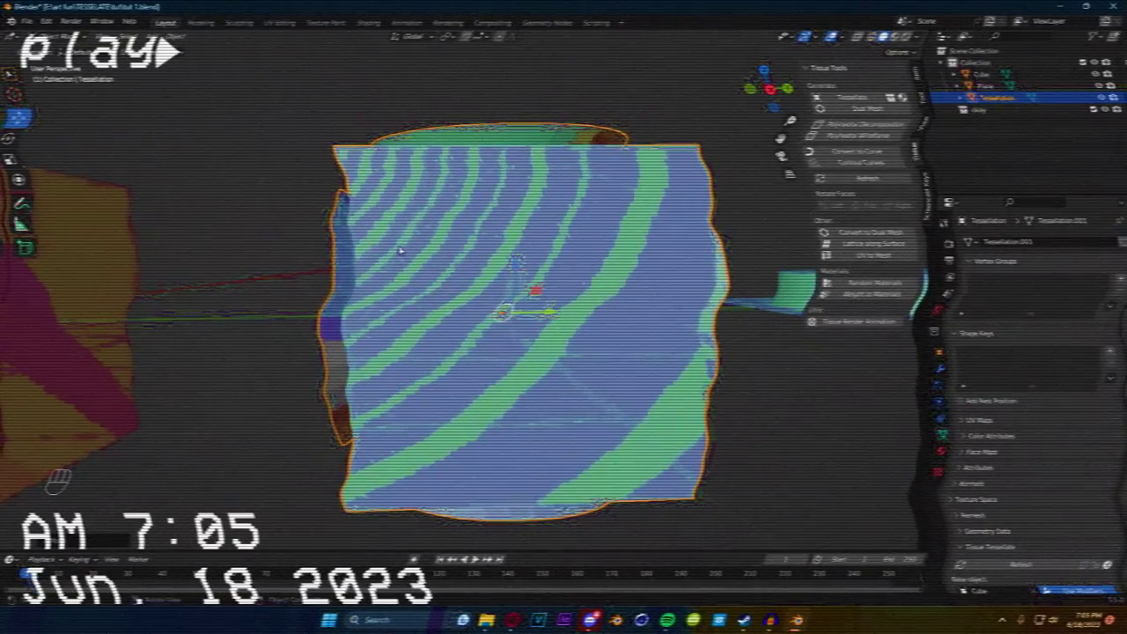
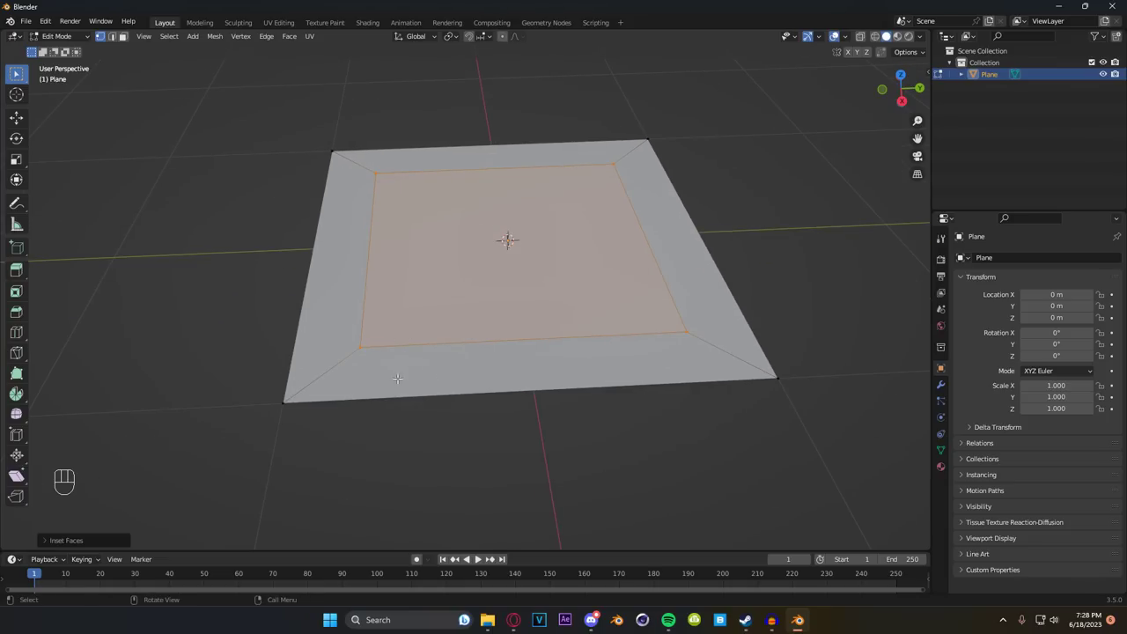
# Step: Extrude the inset inner square upward along Z into a raised block
pyautogui.press('e')
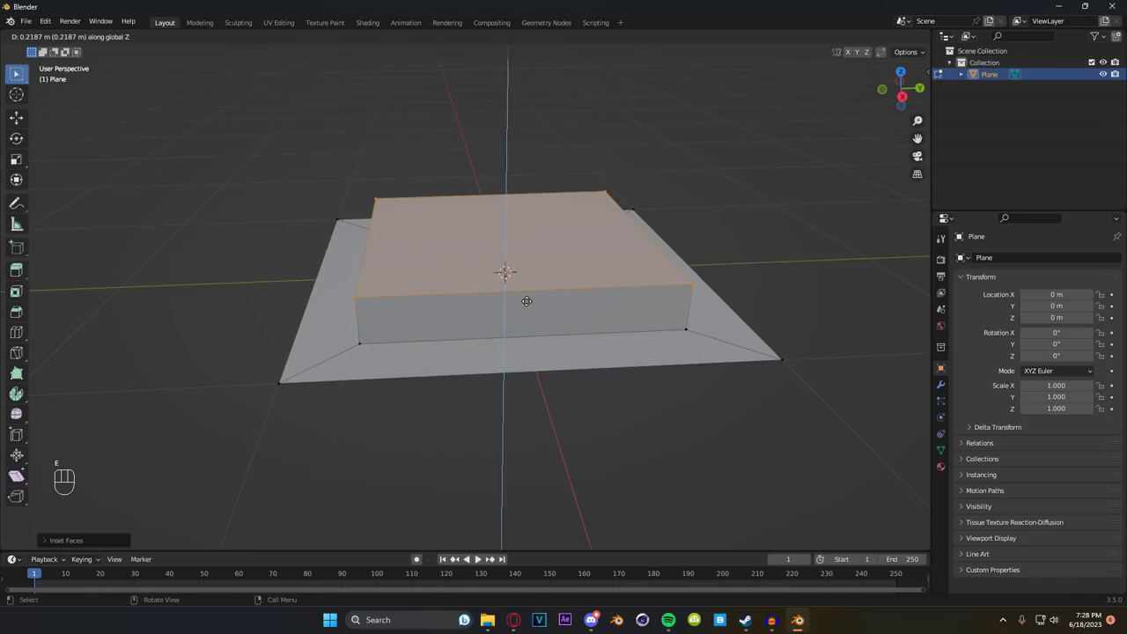
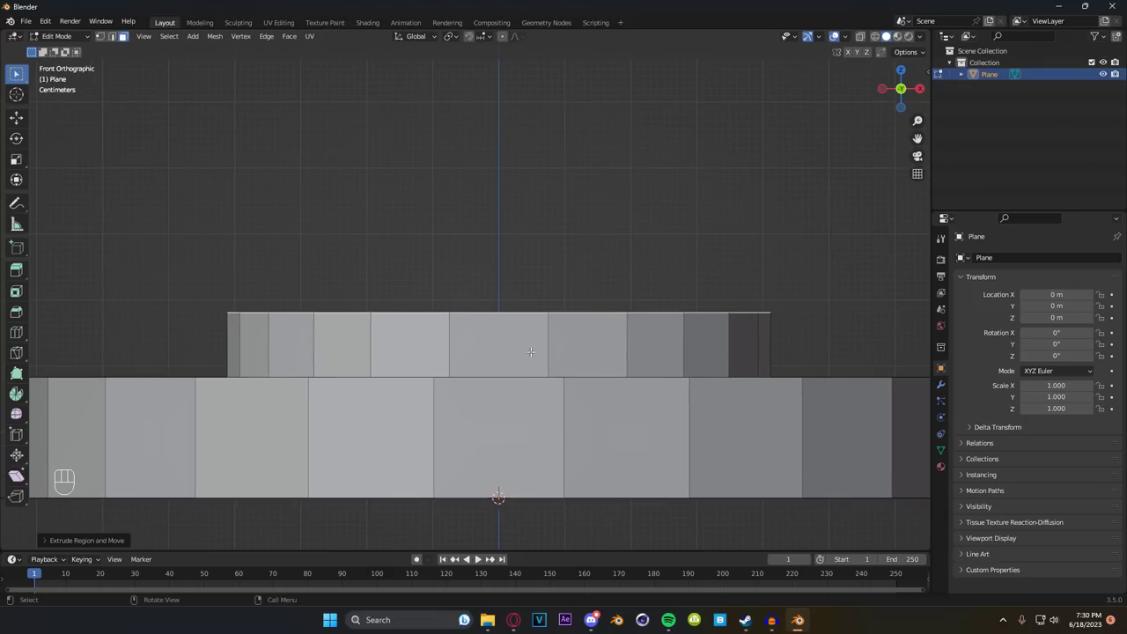
# Step: Finish the stepped plane and add an XYZ Math Surface spiral shell beside it
pyautogui.click(19, 117)
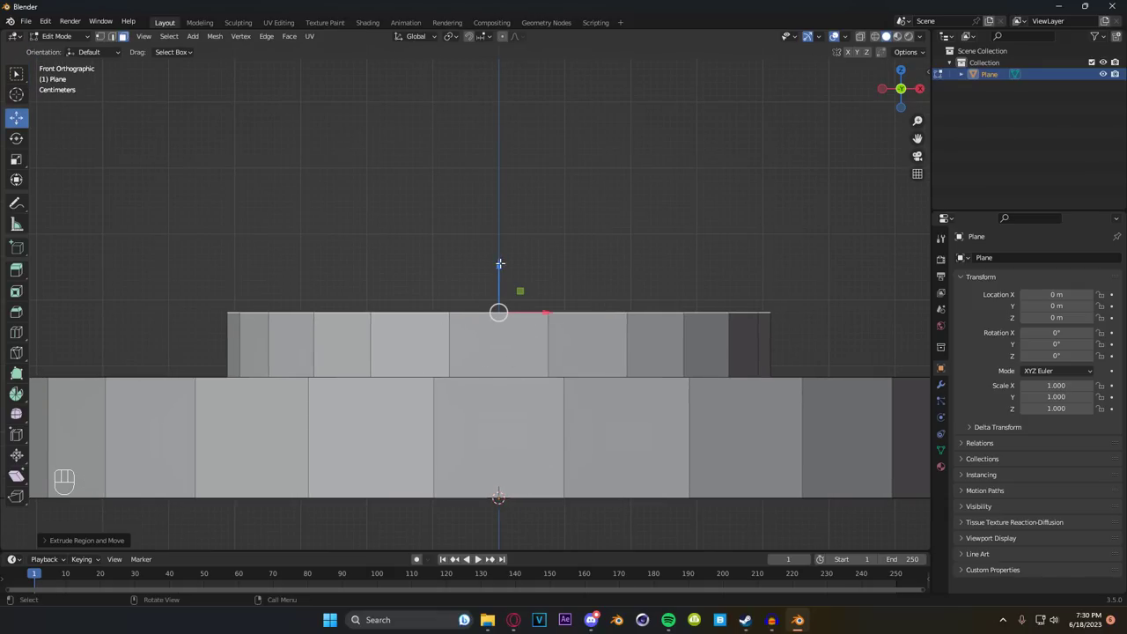
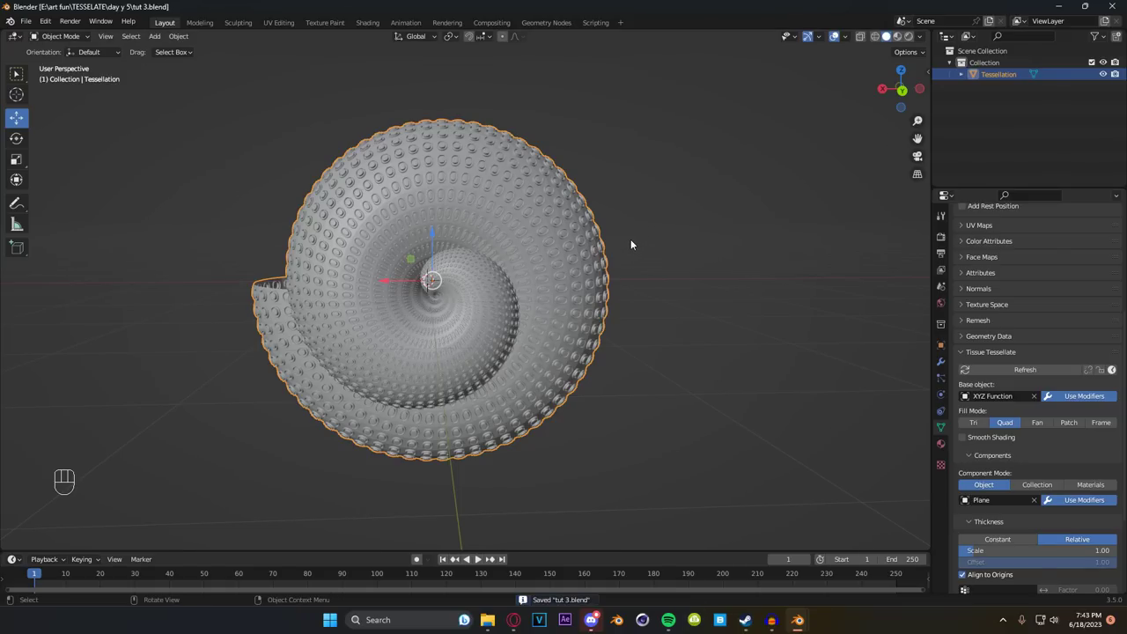
# Step: Save the shell file under a new name and zoom into the tessellated shell's spiral centre for editing
pyautogui.click(653, 237)
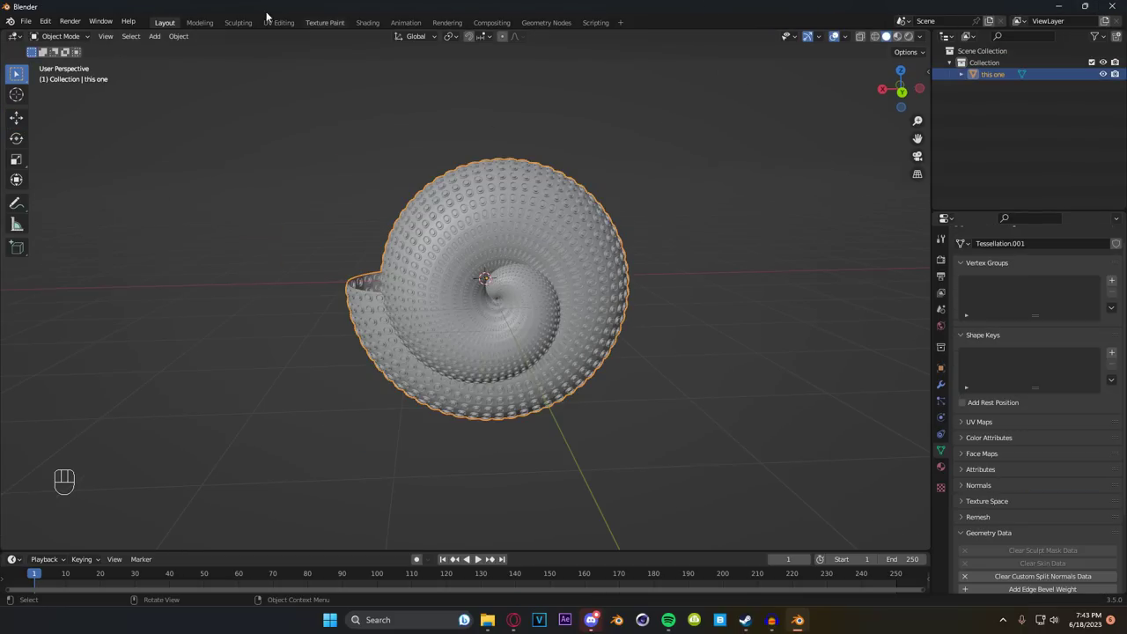
pyautogui.moveTo(28, 24); pyautogui.dragTo(85, 121)
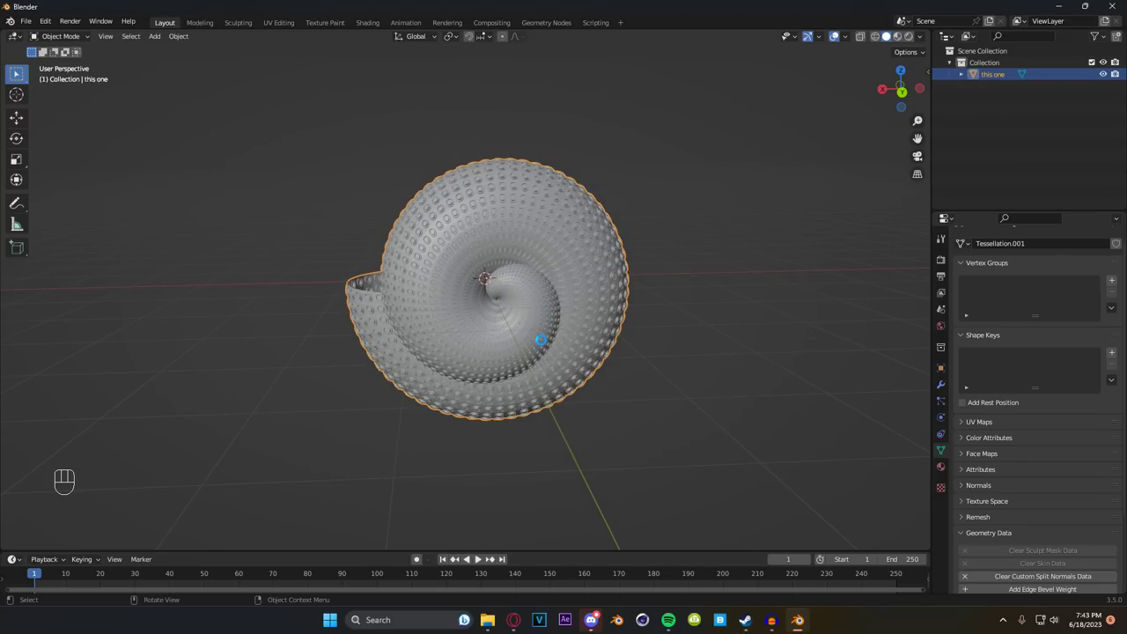
pyautogui.moveTo(544, 315); pyautogui.dragTo(556, 299)
pyautogui.middleClick(480, 332)
pyautogui.middleClick(518, 322)
pyautogui.moveTo(527, 327); pyautogui.dragTo(505, 350)
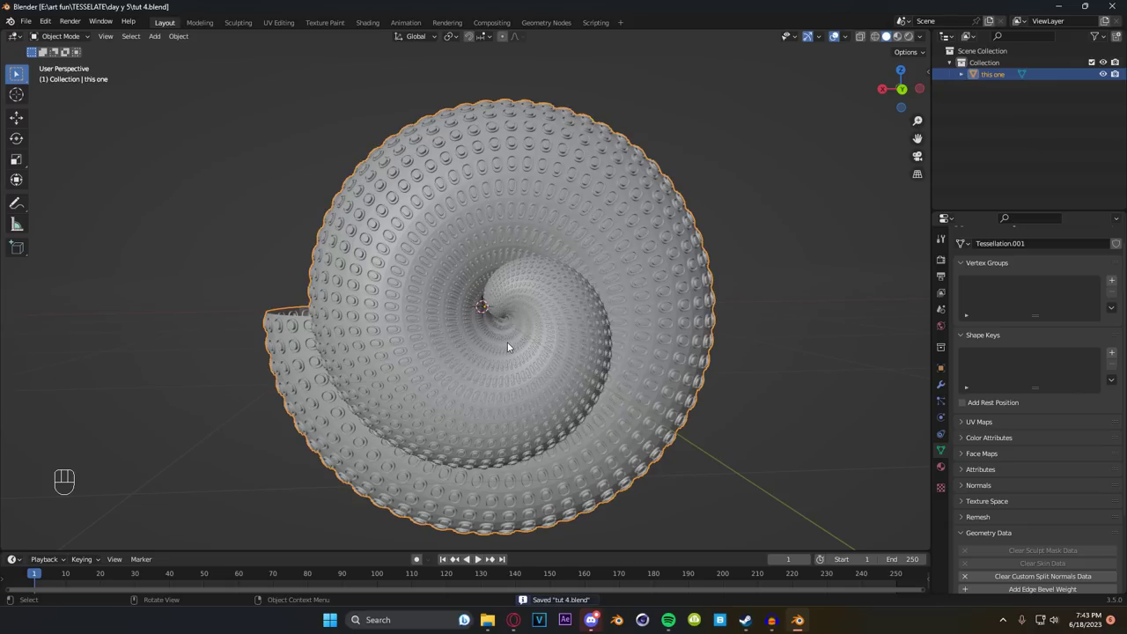
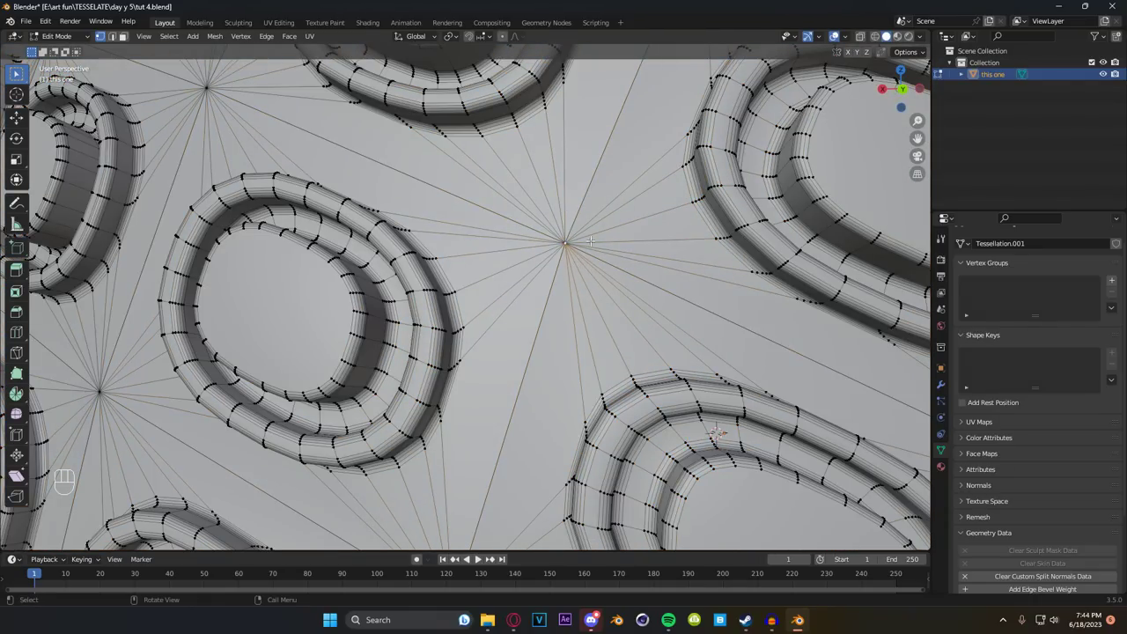
# Step: Select all the shell's geometry and merge its duplicate vertices by distance
pyautogui.press('g')
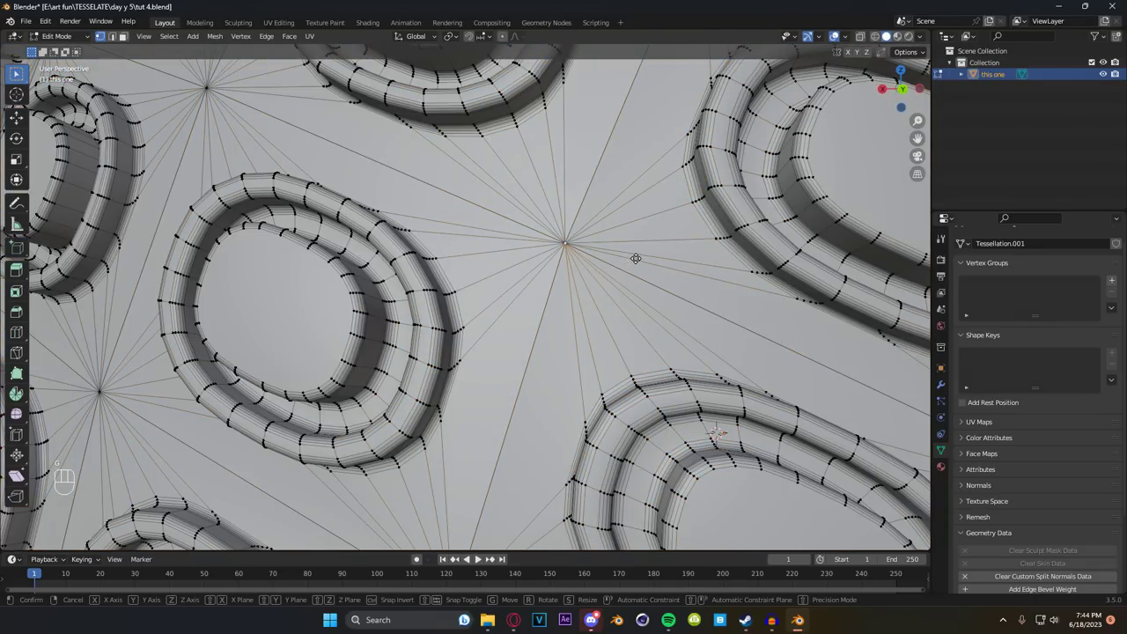
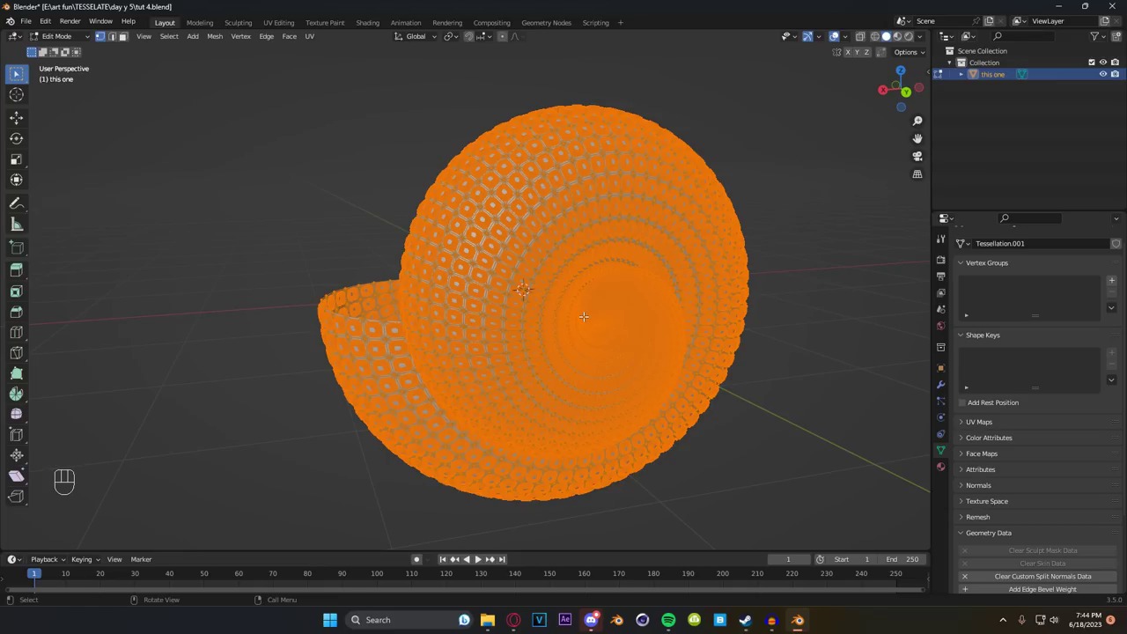
pyautogui.press('m')
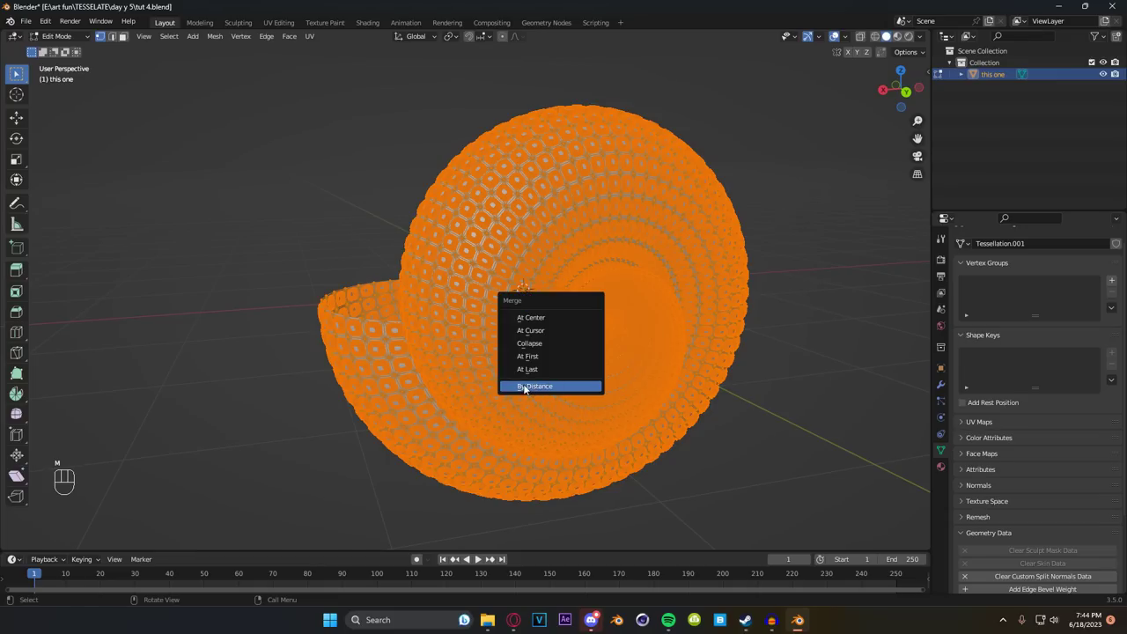
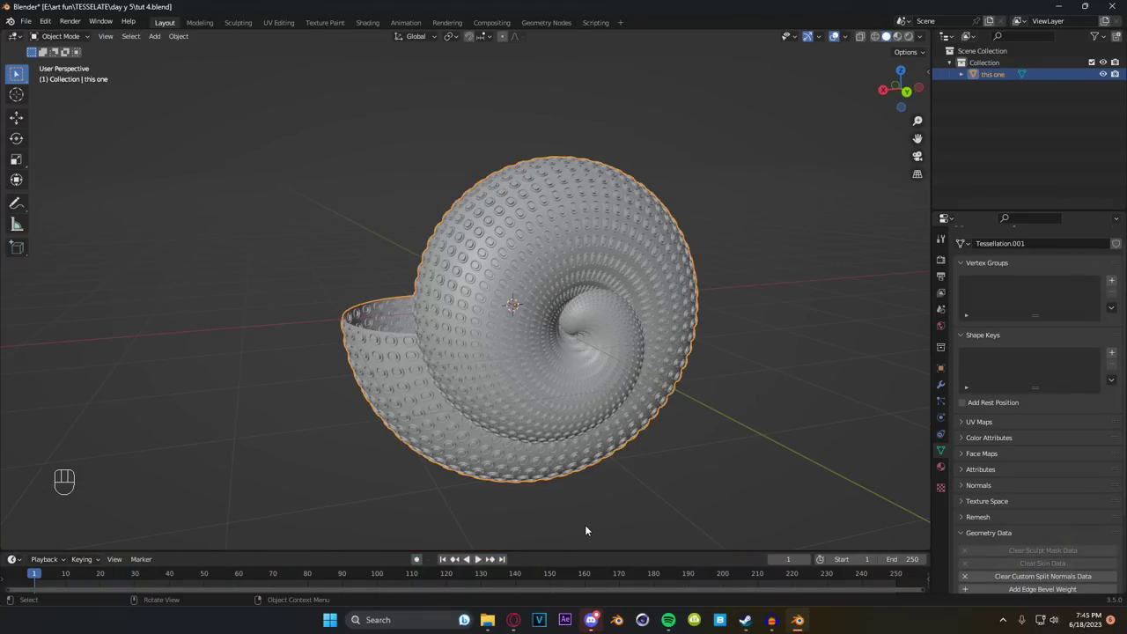
# Step: Add a camera facing the shell's spiral and look through it
pyautogui.moveTo(570, 368); pyautogui.dragTo(501, 392)
pyautogui.moveTo(503, 381); pyautogui.dragTo(517, 362)
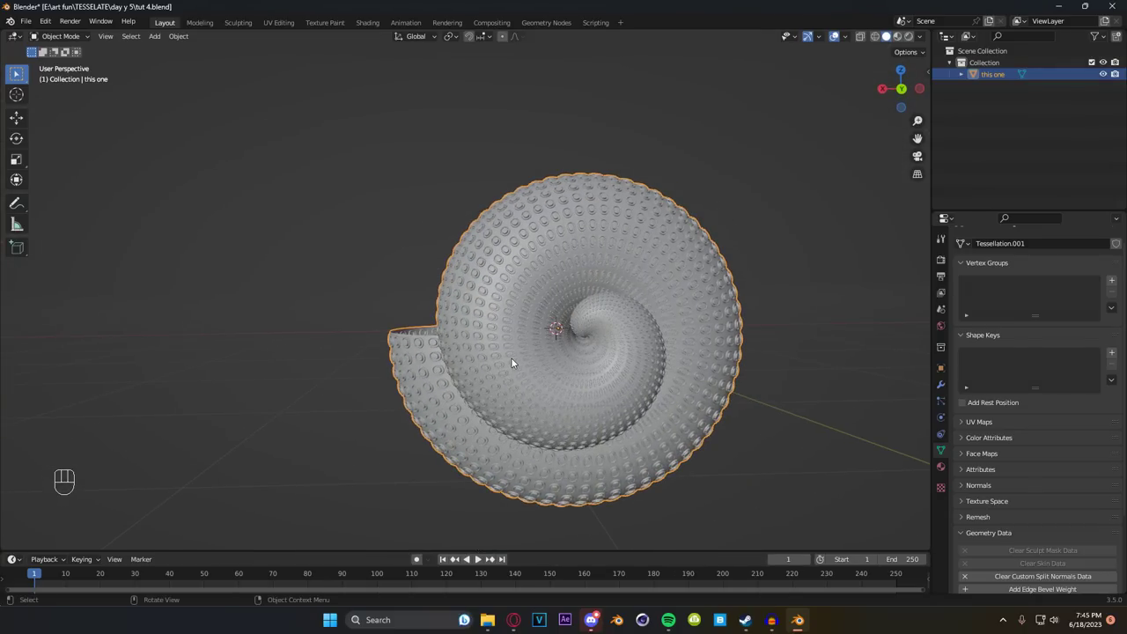
pyautogui.middleClick(516, 367)
pyautogui.press('shift+a')
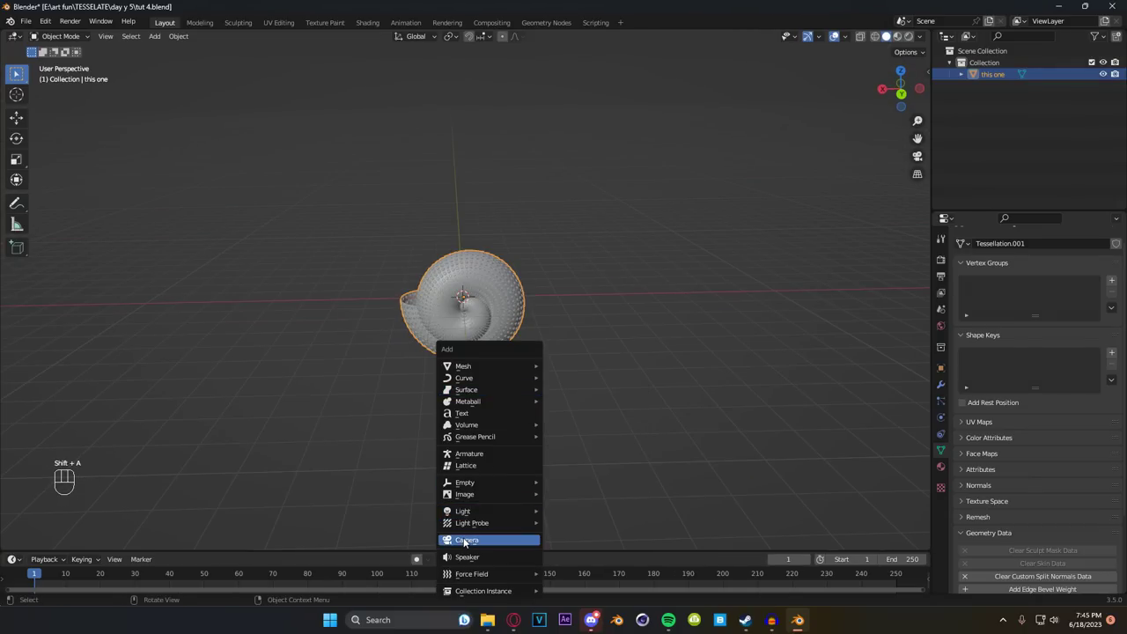
pyautogui.press('KP_0')
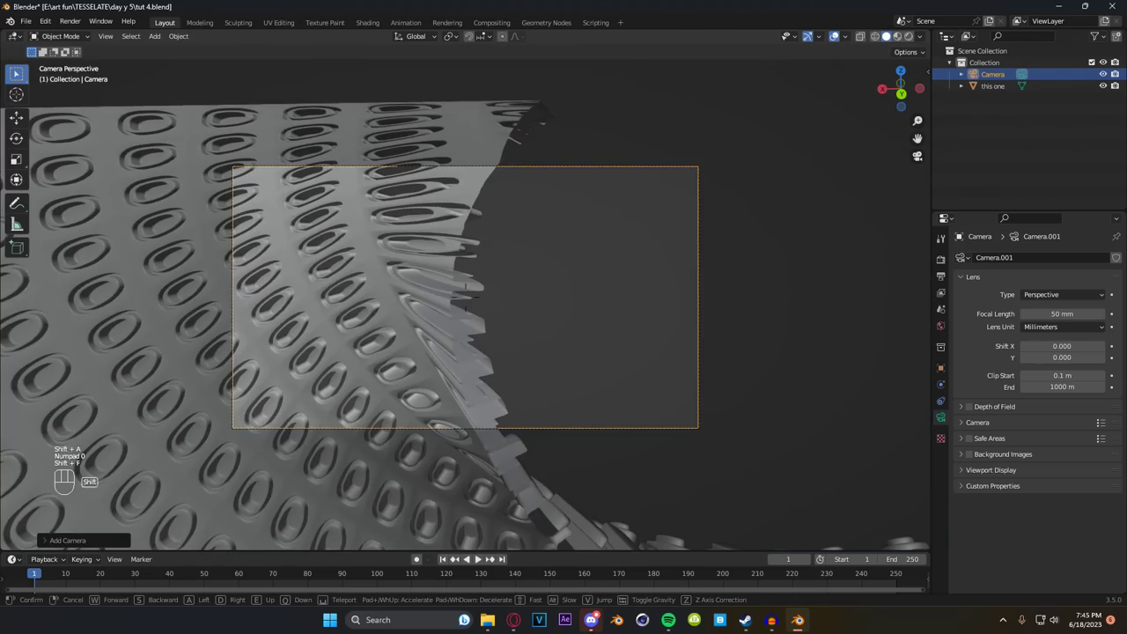
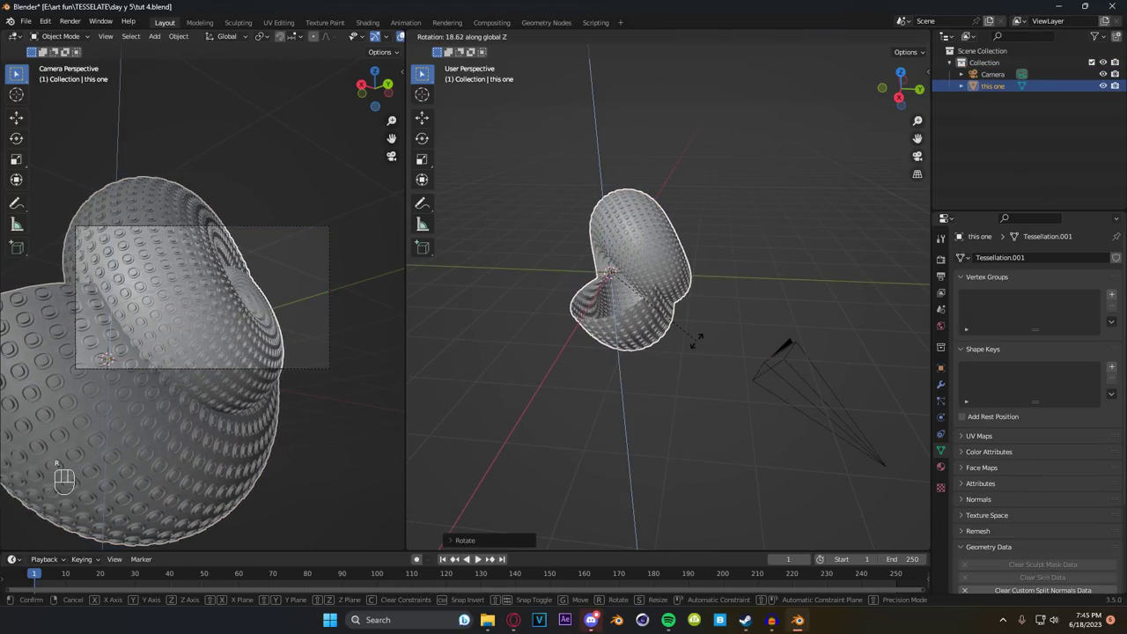
pyautogui.middleClick(625, 360)
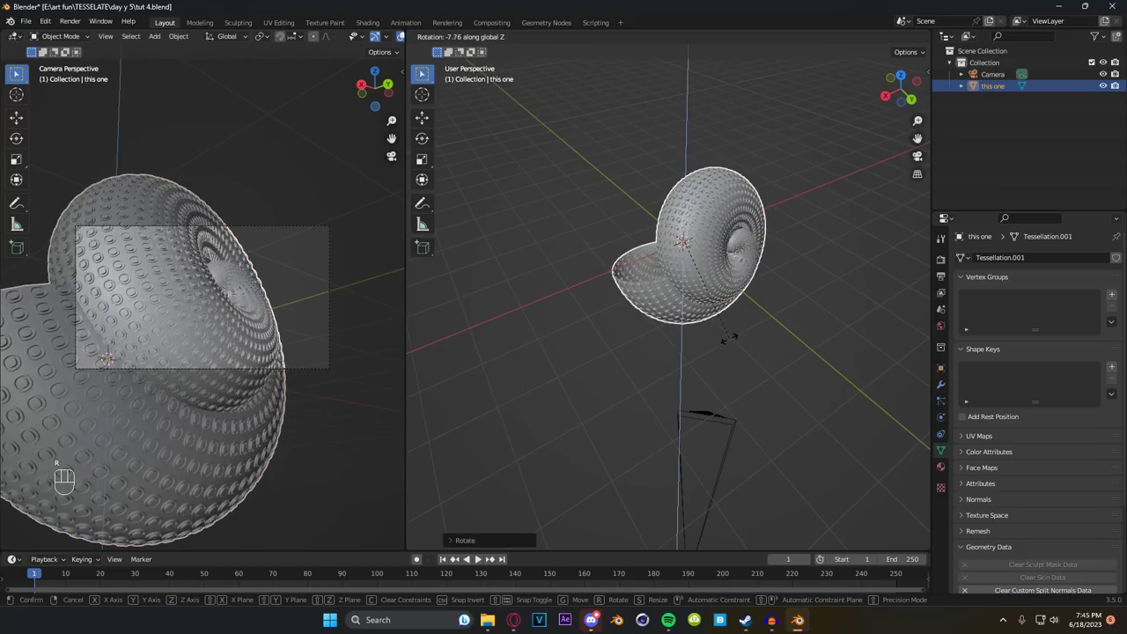
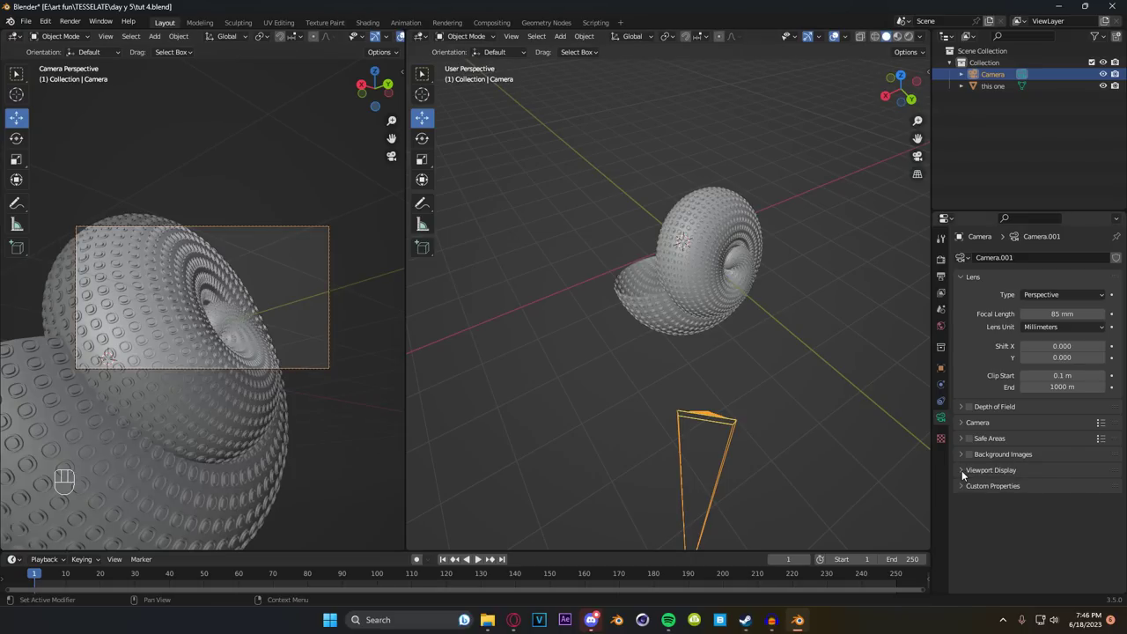
# Step: Set the camera's Passepartout to 1.0 in Viewport Display and widen the camera viewport
pyautogui.click(967, 475)
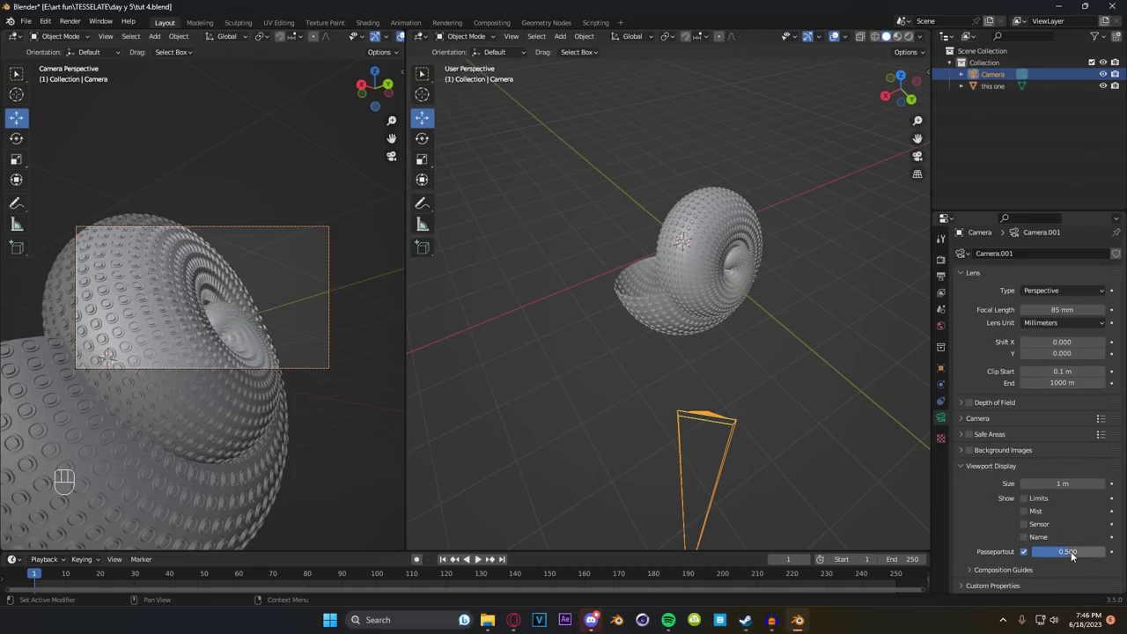
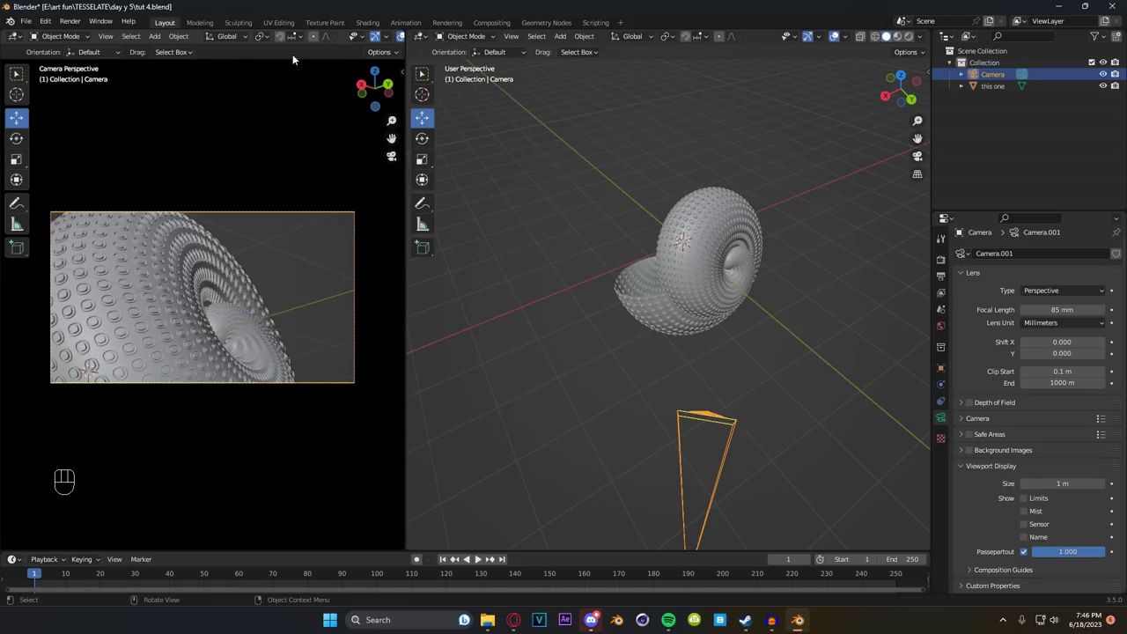
pyautogui.click(377, 38)
pyautogui.click(405, 43)
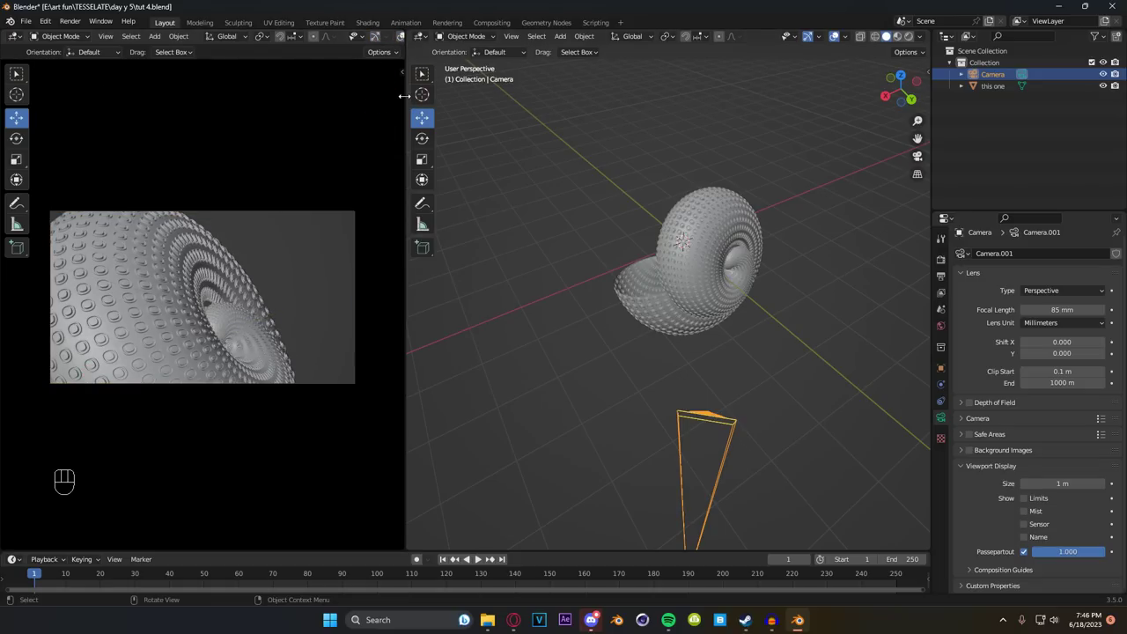
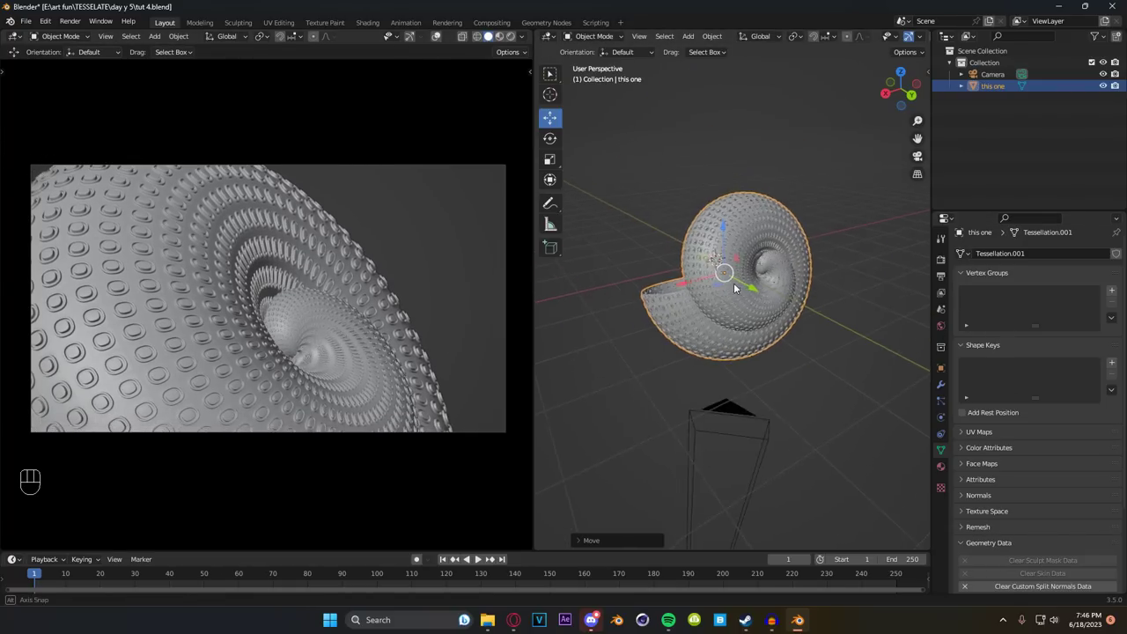
# Step: Save the file and zoom the scene view out to frame the whole scene
pyautogui.press('ctrl+s')
pyautogui.moveTo(1048, 304); pyautogui.dragTo(1080, 325)
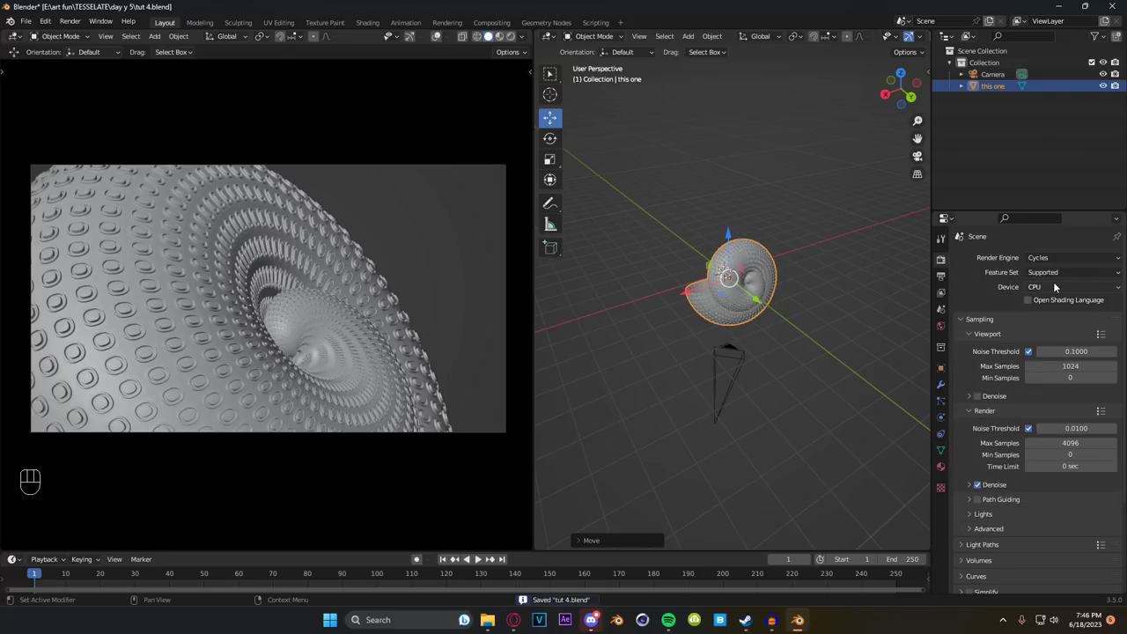
pyautogui.moveTo(1060, 289); pyautogui.dragTo(1053, 321)
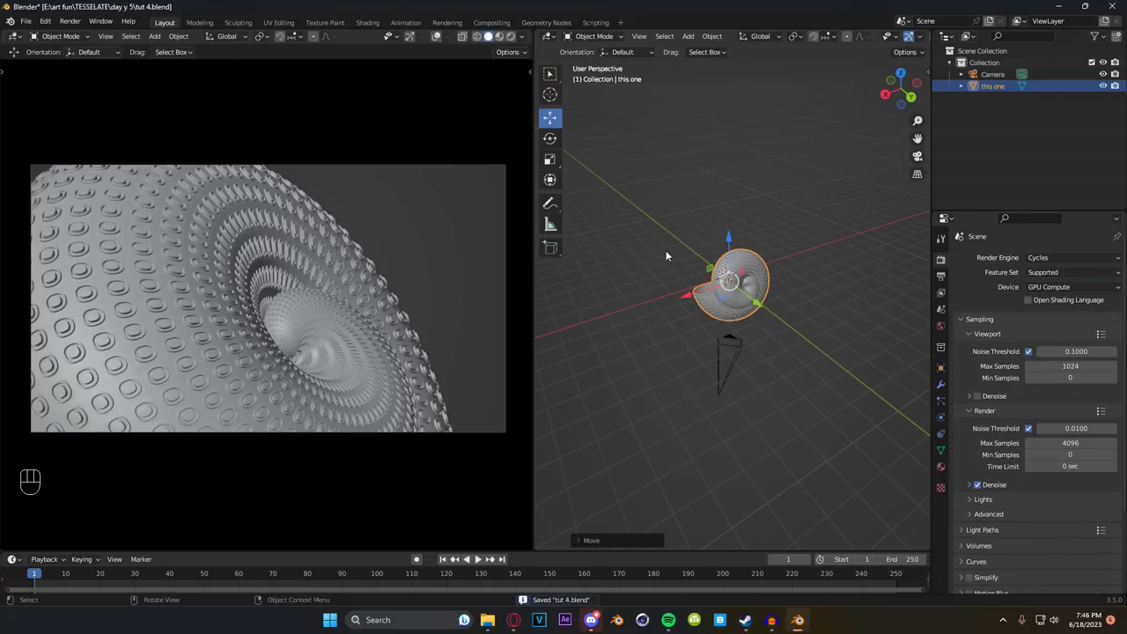
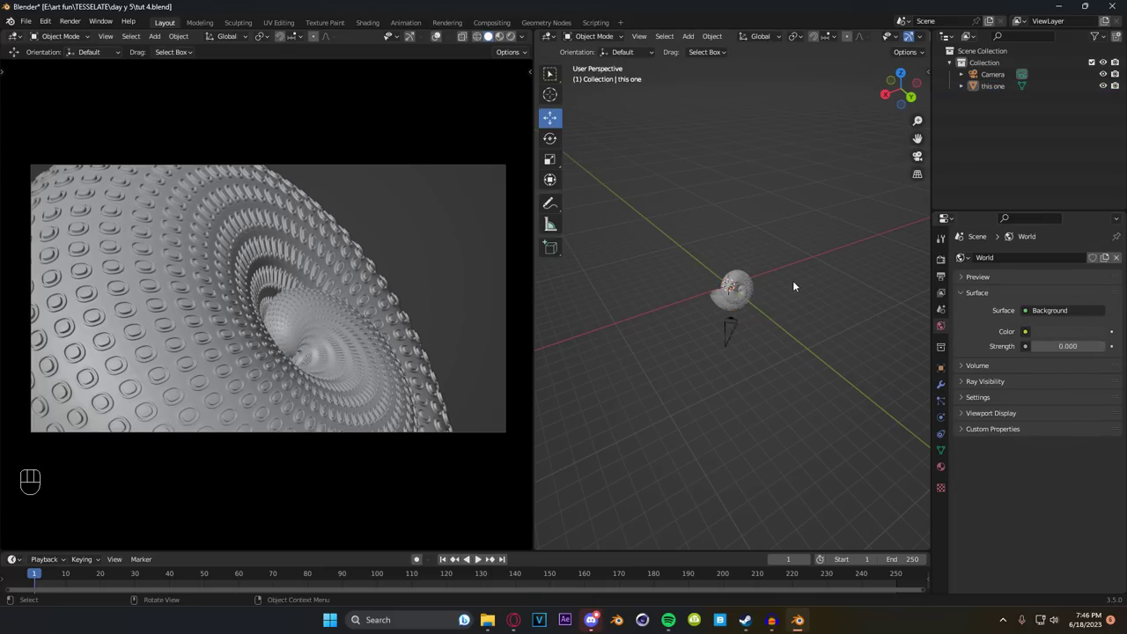
pyautogui.moveTo(747, 320); pyautogui.dragTo(762, 319)
pyautogui.middleClick(755, 324)
# Step: Add an Area light at 248.3 W above the shell and rotate a duplicate beside it
pyautogui.press('shift+a')
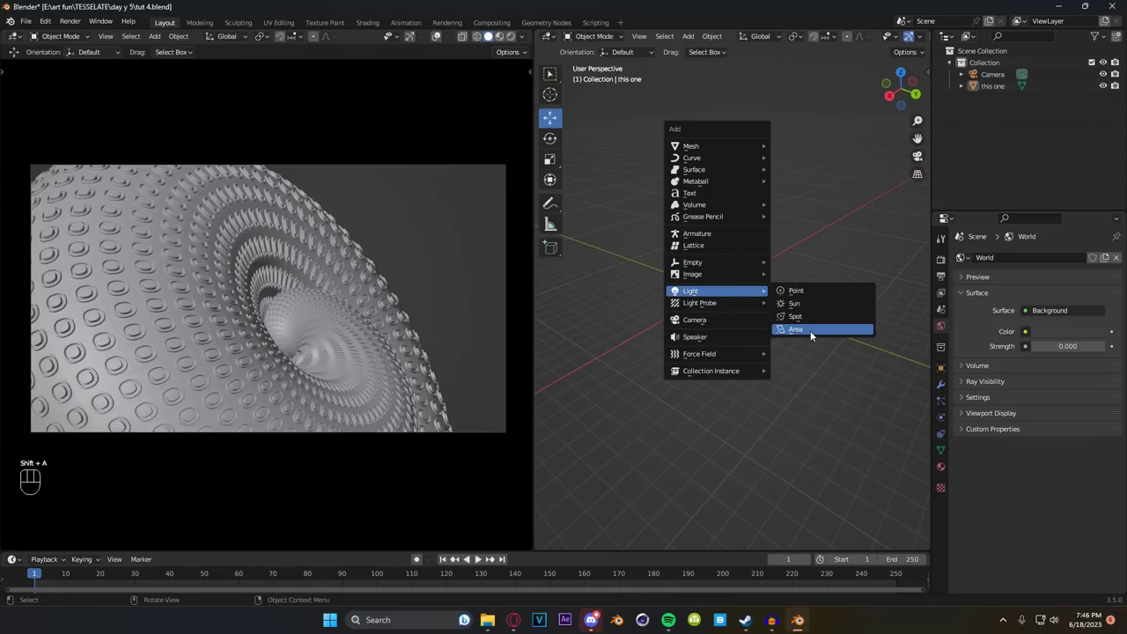
pyautogui.click(944, 422)
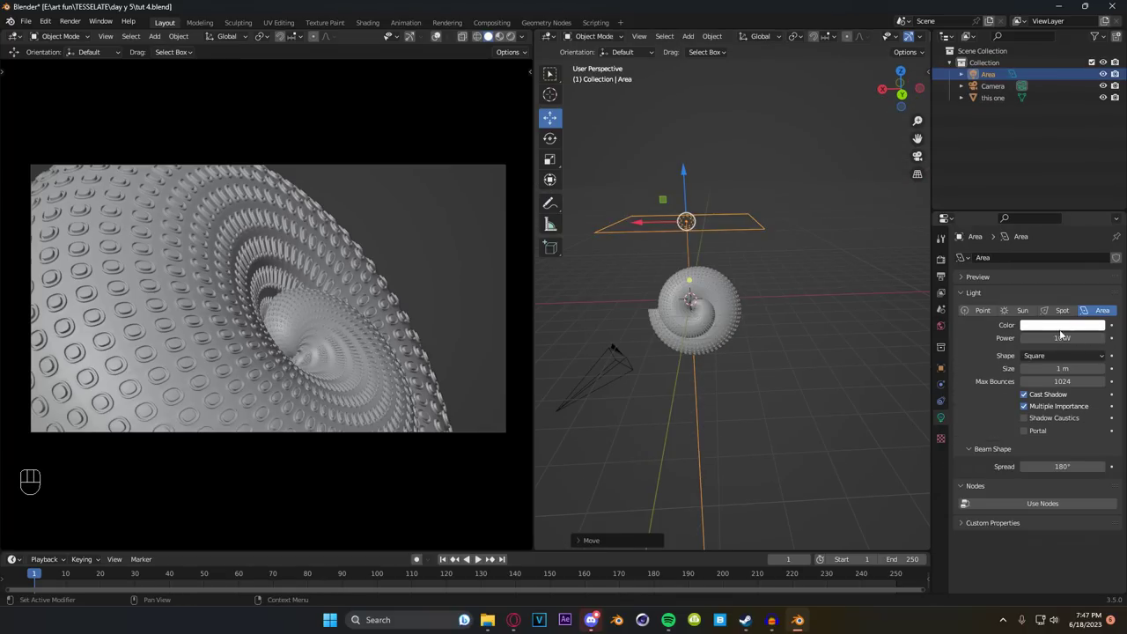
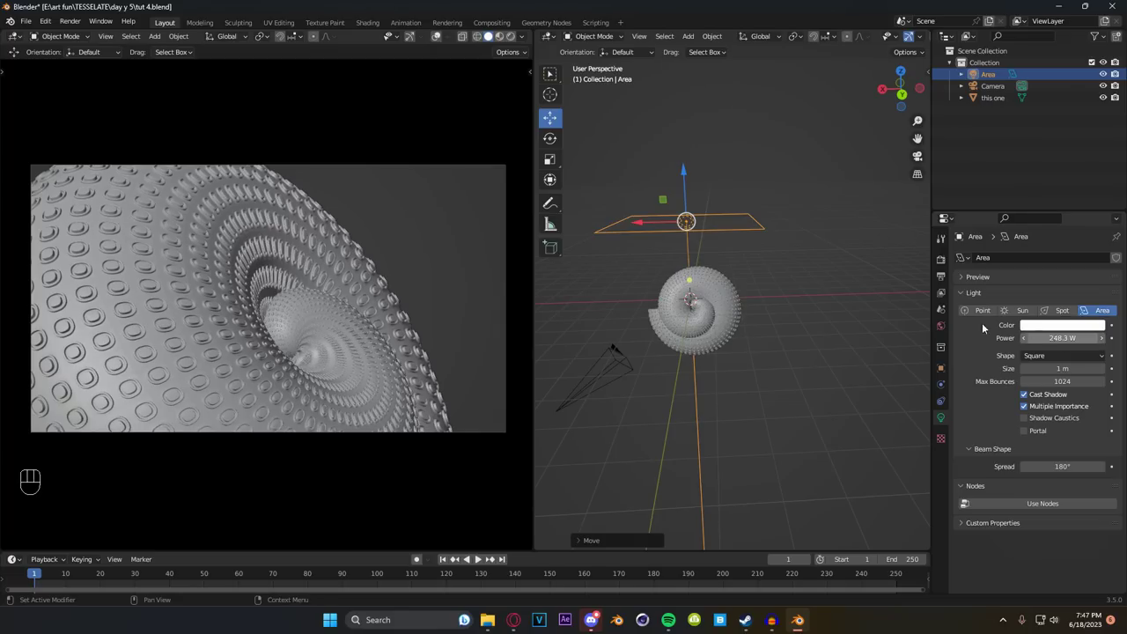
pyautogui.press('shift+d')
pyautogui.press('r')
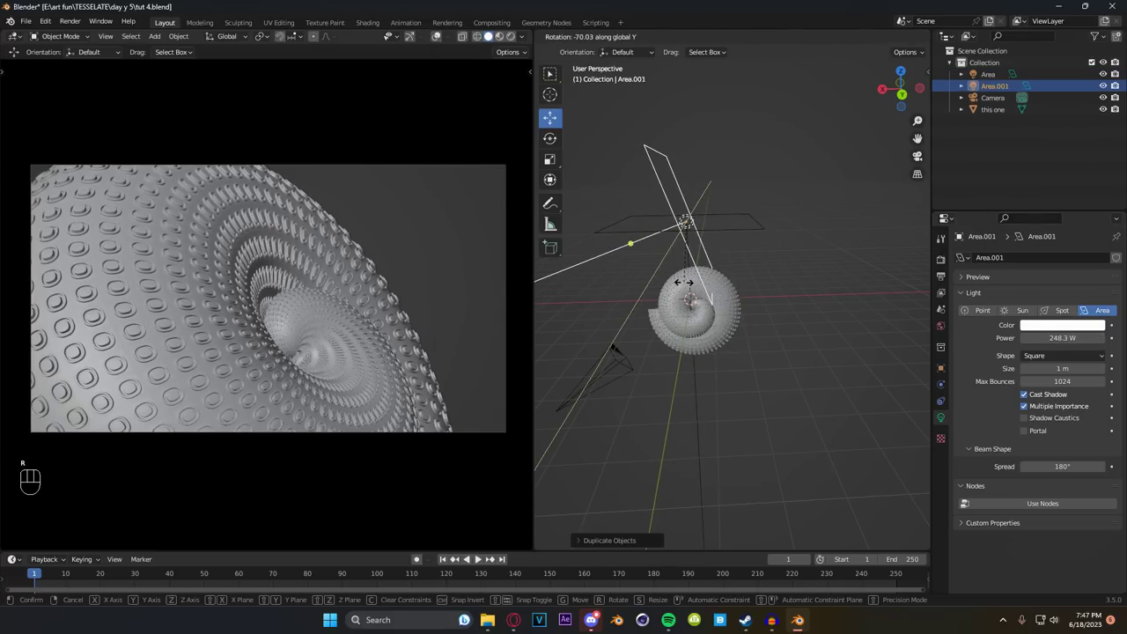
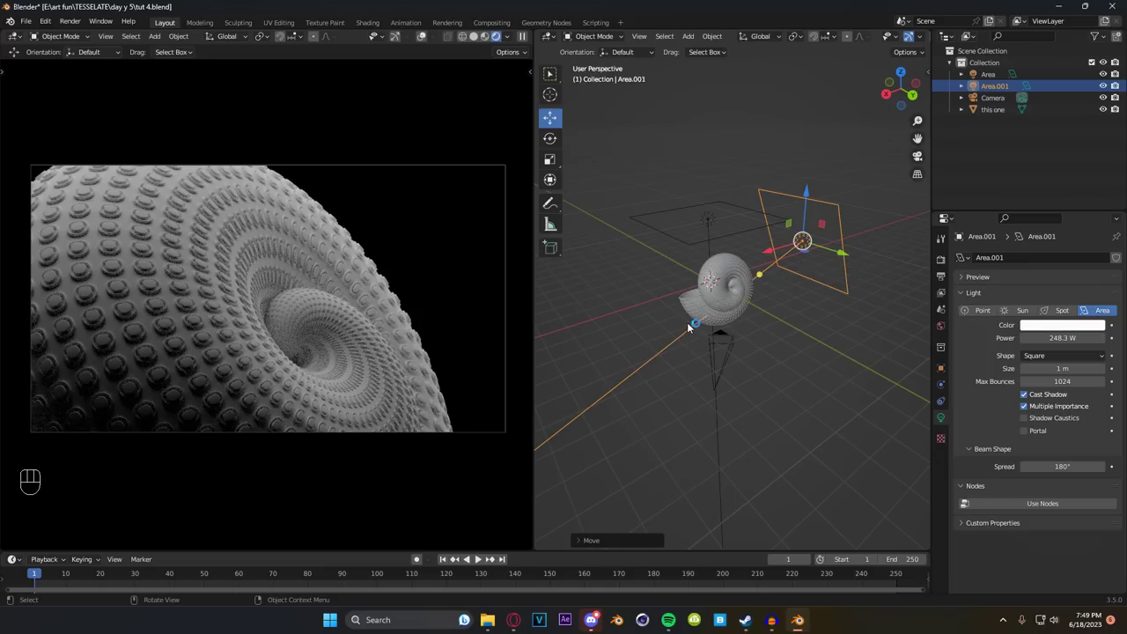
# Step: Orbit around the shell with rendered shading and position a third area light near it
pyautogui.click(734, 342)
pyautogui.middleClick(734, 343)
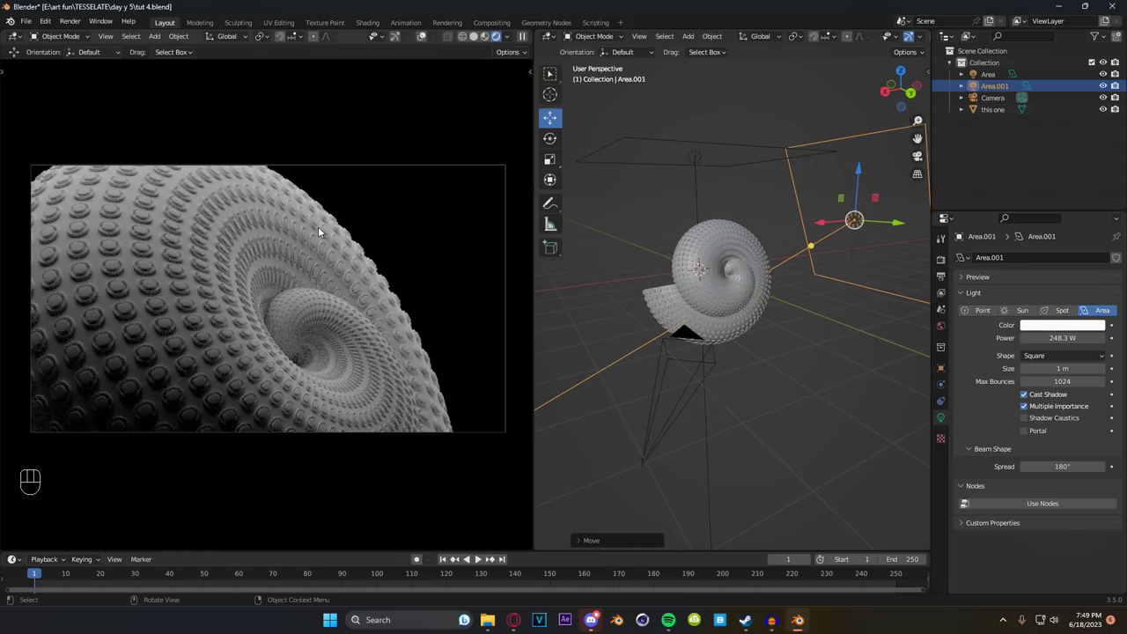
pyautogui.middleClick(713, 313)
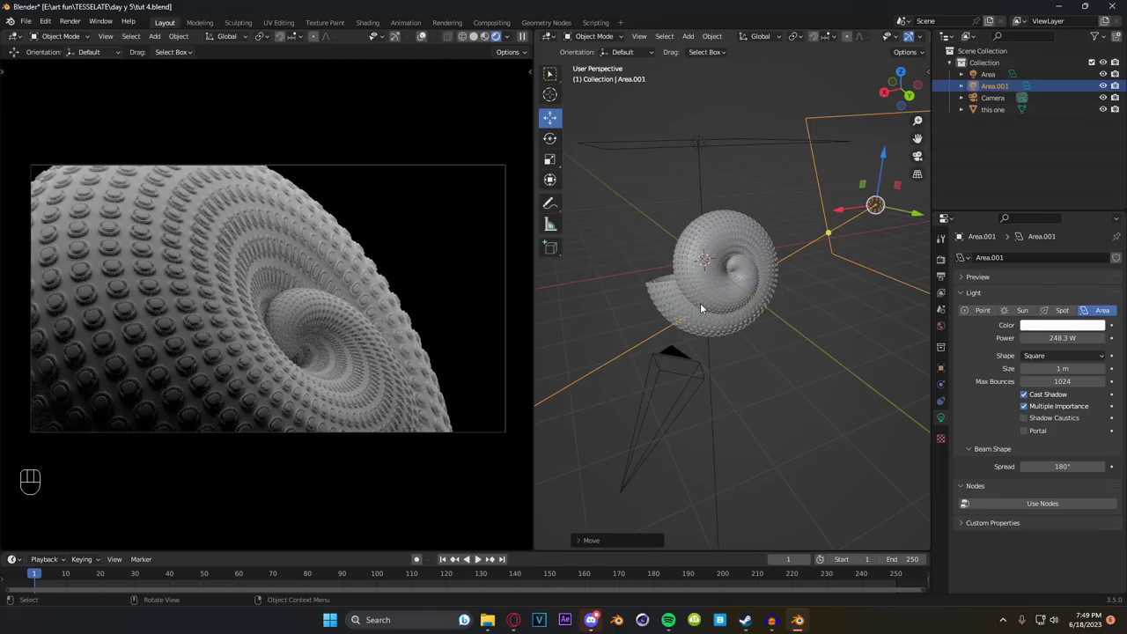
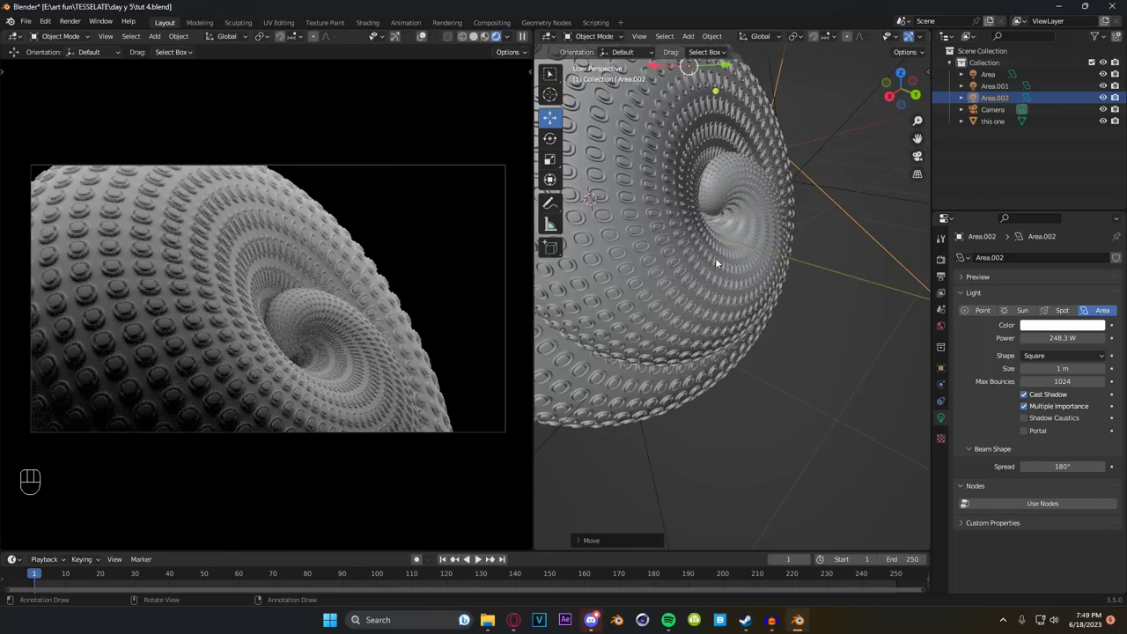
pyautogui.moveTo(711, 234); pyautogui.dragTo(646, 387)
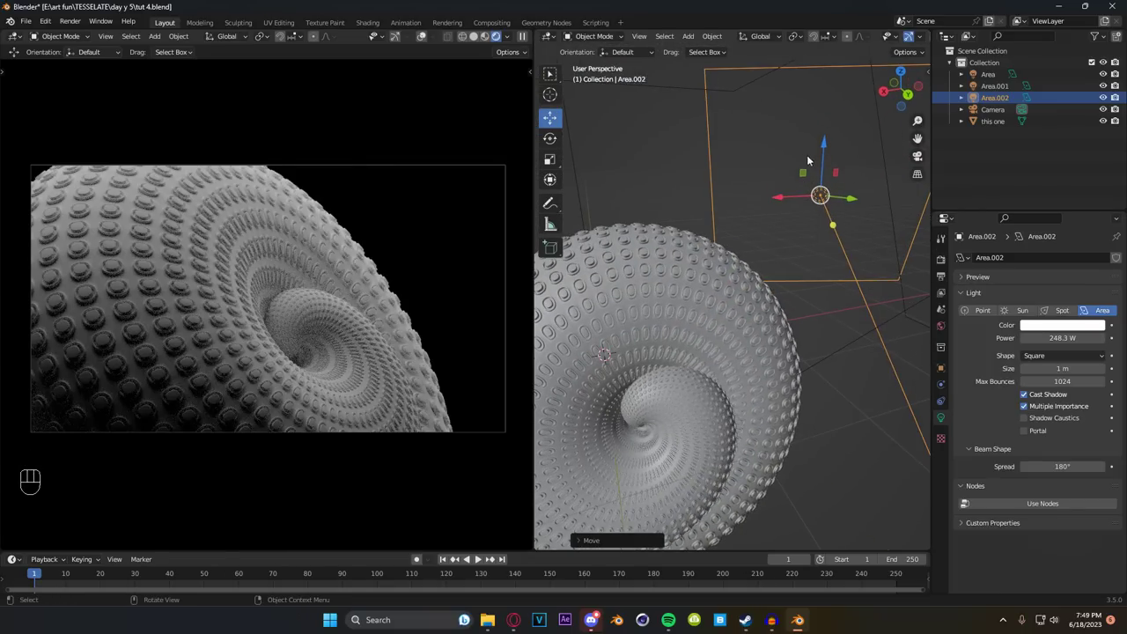
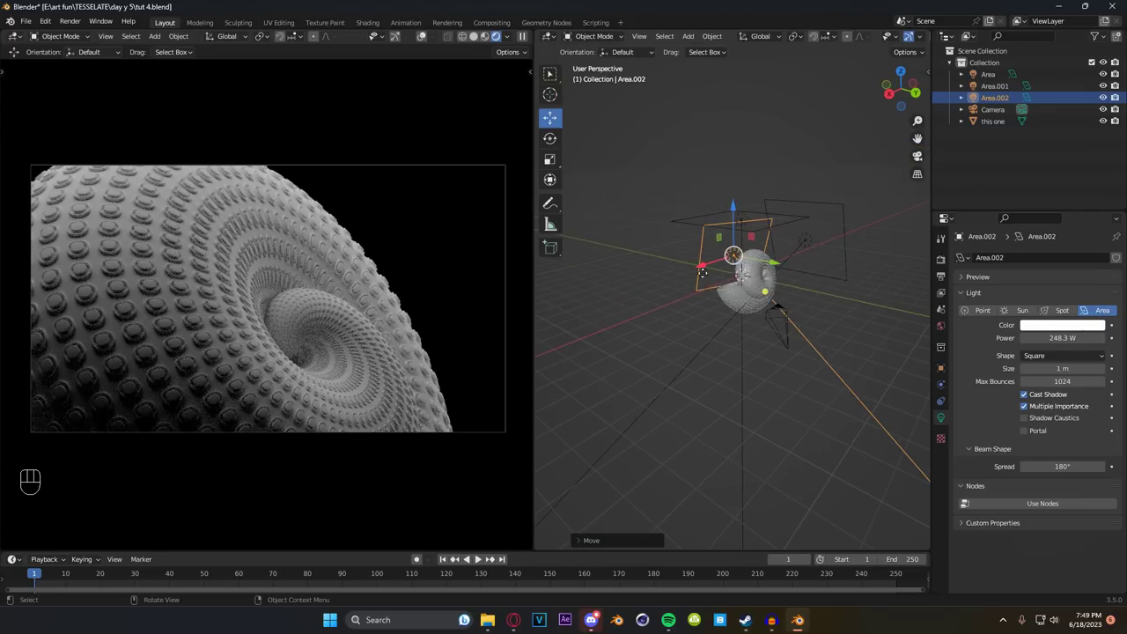
# Step: Add a Plane mesh as a backdrop behind the shell
pyautogui.press('shift+a')
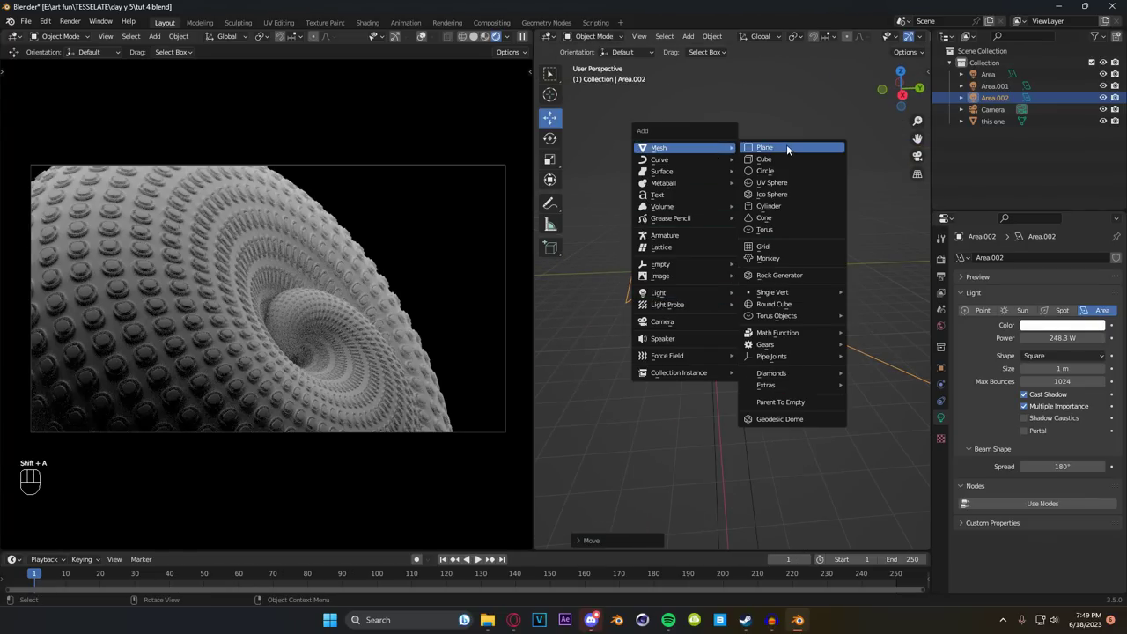
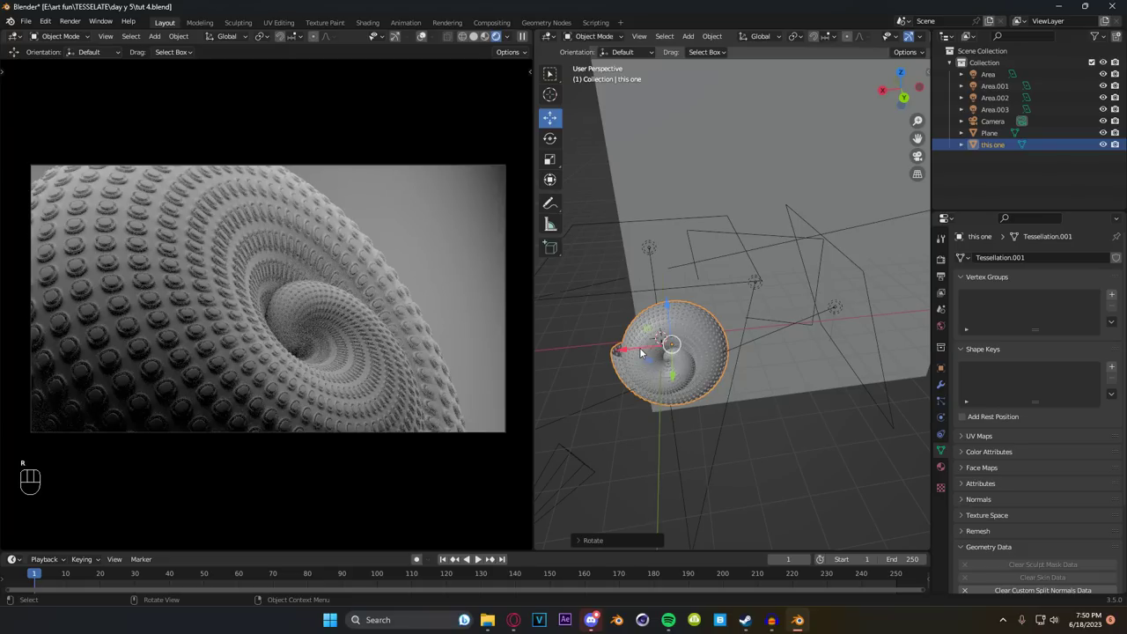
# Step: Move the shell before the backdrop, then place a fifth area light and rotate it on Z toward the shell
pyautogui.click(645, 350)
pyautogui.moveTo(647, 350); pyautogui.dragTo(689, 358)
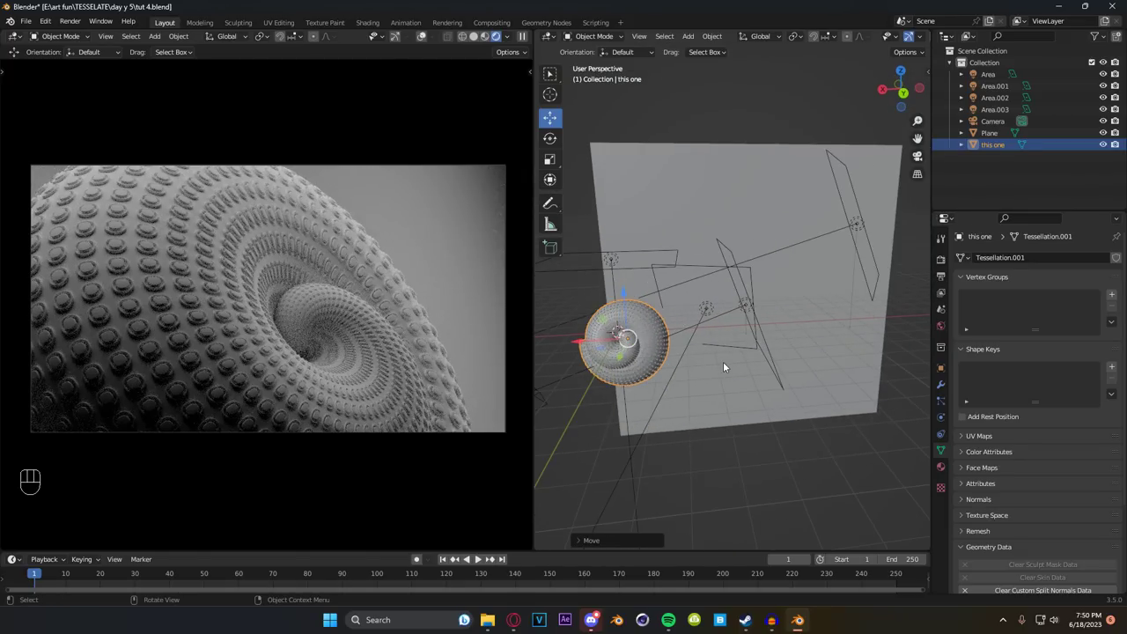
pyautogui.moveTo(799, 325); pyautogui.dragTo(766, 355)
pyautogui.click(797, 286)
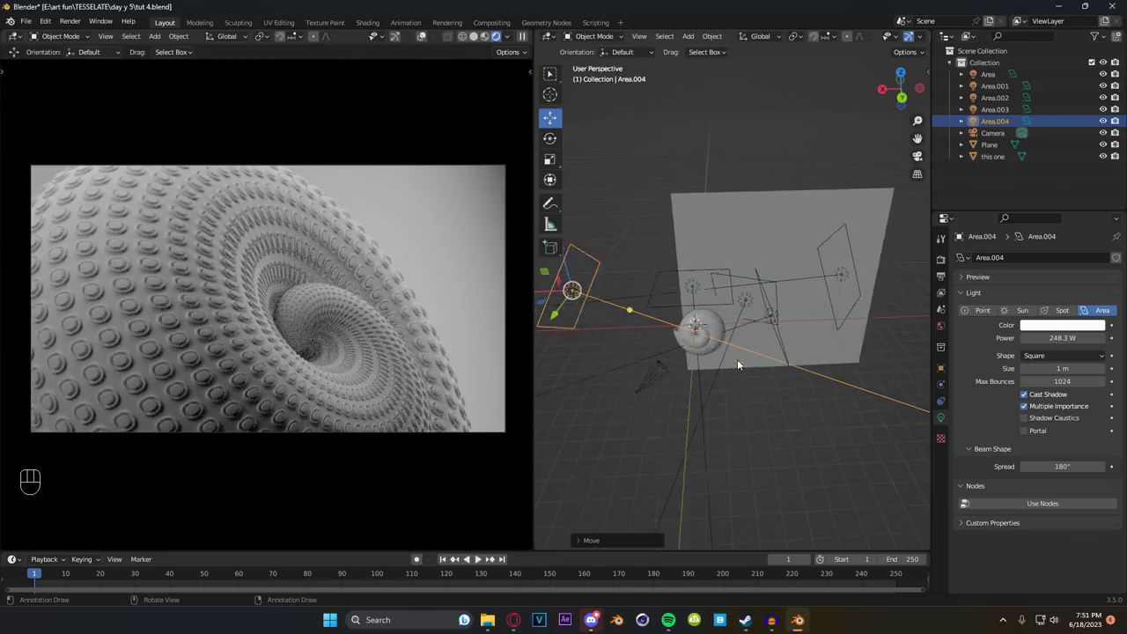
pyautogui.middleClick(660, 381)
pyautogui.press('r')
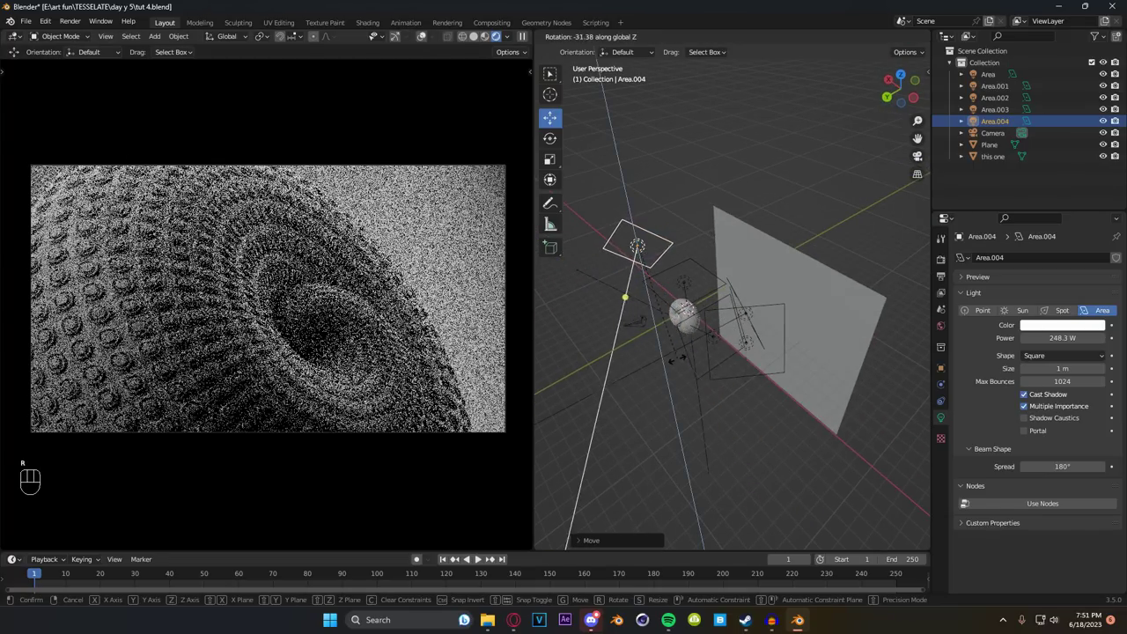
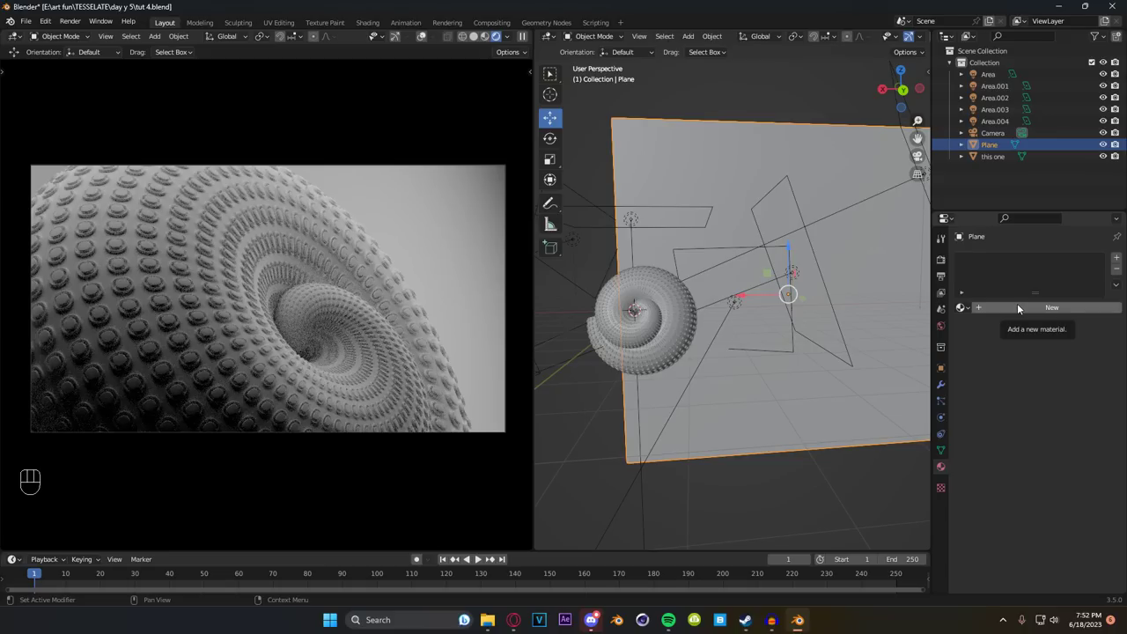
# Step: Give the backdrop plane a new material with a pale blue Base Color, then select the shell
pyautogui.click(1025, 307)
pyautogui.click(1060, 417)
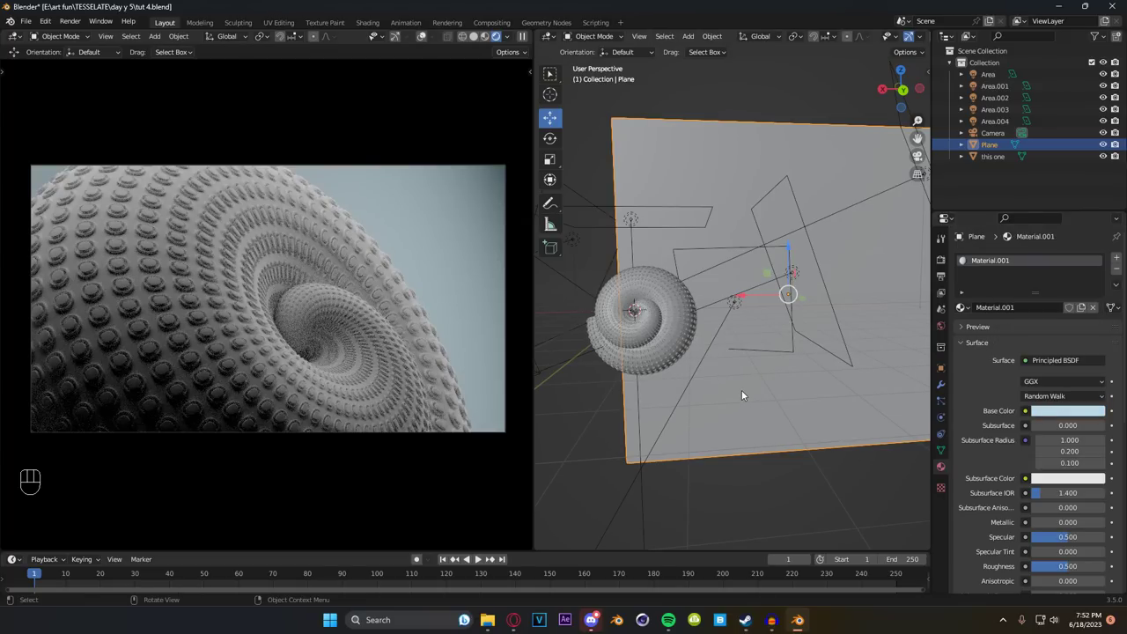
pyautogui.middleClick(727, 386)
pyautogui.click(1071, 415)
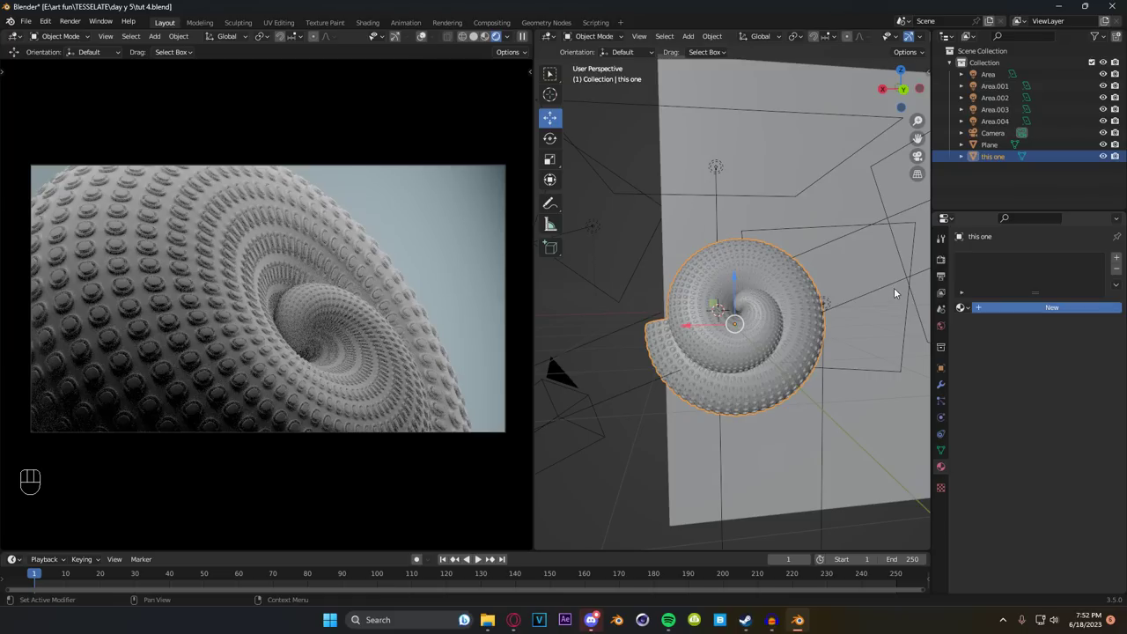
# Step: Create a new material for the shell and start adding nodes to its node tree
pyautogui.click(689, 295)
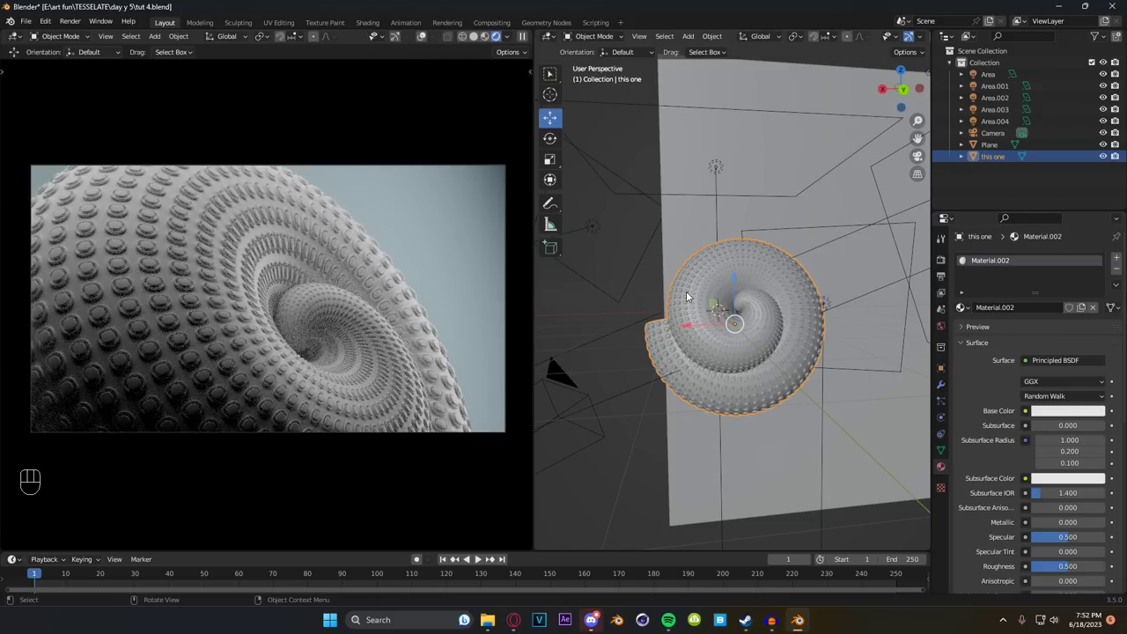
pyautogui.press('n')
pyautogui.middleClick(712, 309)
pyautogui.middleClick(696, 323)
pyautogui.press('z')
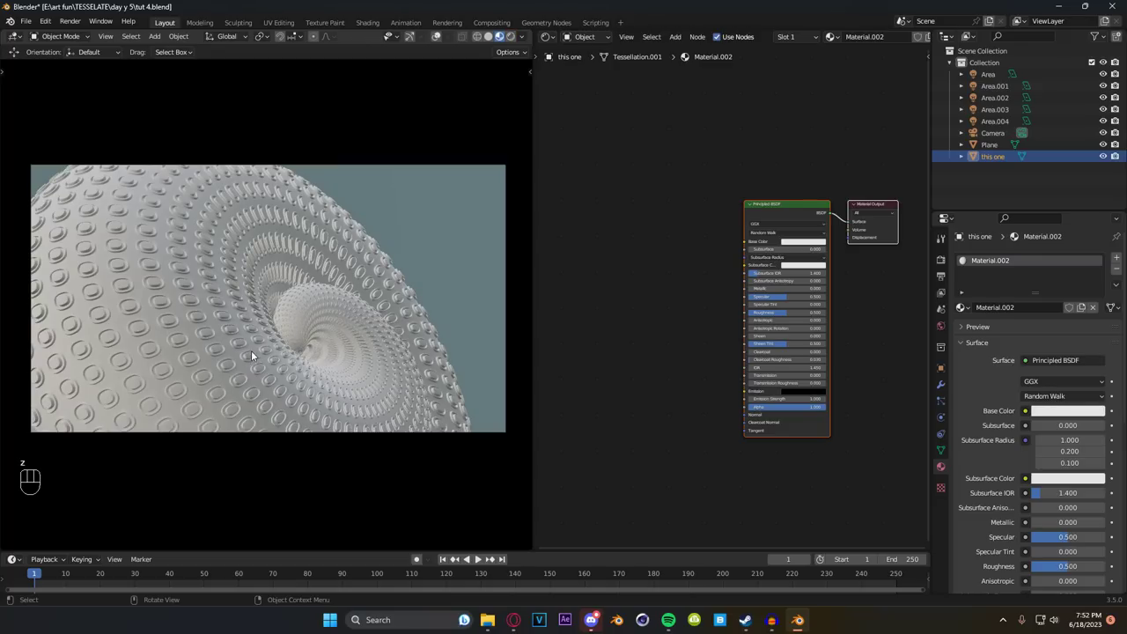
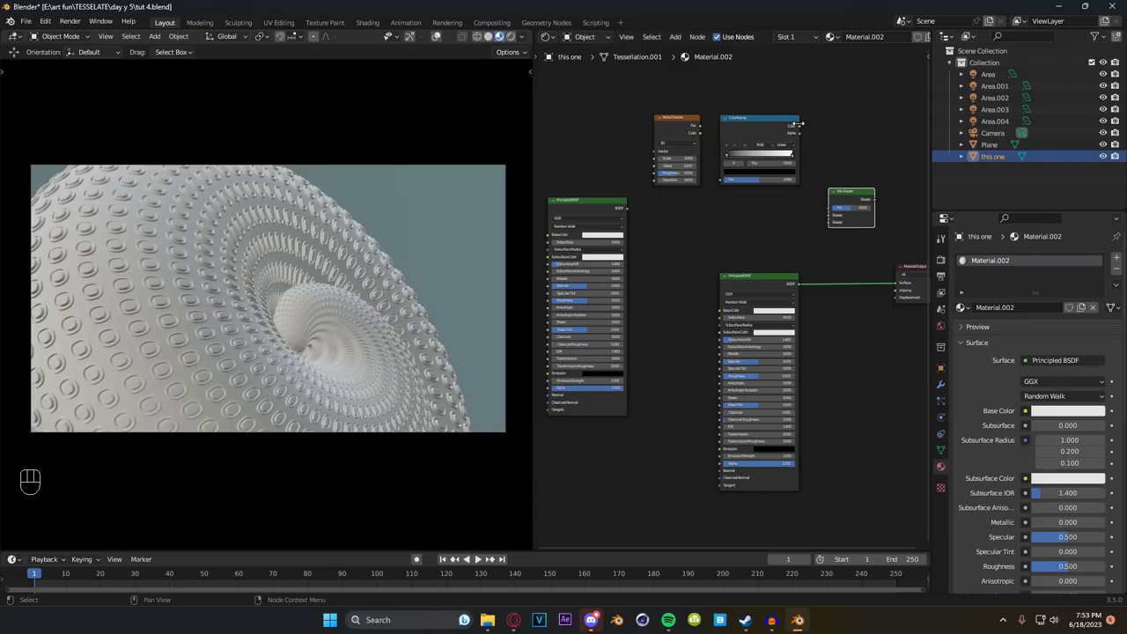
# Step: Link Noise to ColorRamp, ColorRamp to Mix Fac, both BSDFs into Mix, Mix to Material Output
pyautogui.click(803, 128)
pyautogui.moveTo(804, 129); pyautogui.dragTo(696, 162)
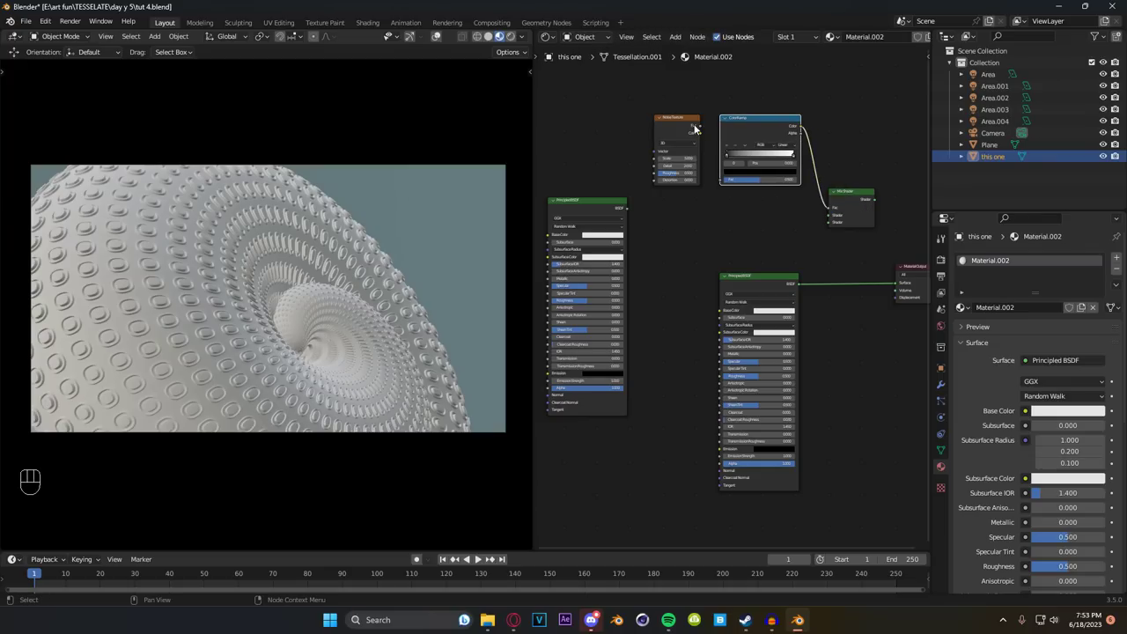
pyautogui.moveTo(710, 136); pyautogui.dragTo(702, 199)
pyautogui.moveTo(638, 212); pyautogui.dragTo(822, 255)
pyautogui.moveTo(808, 278); pyautogui.dragTo(834, 227)
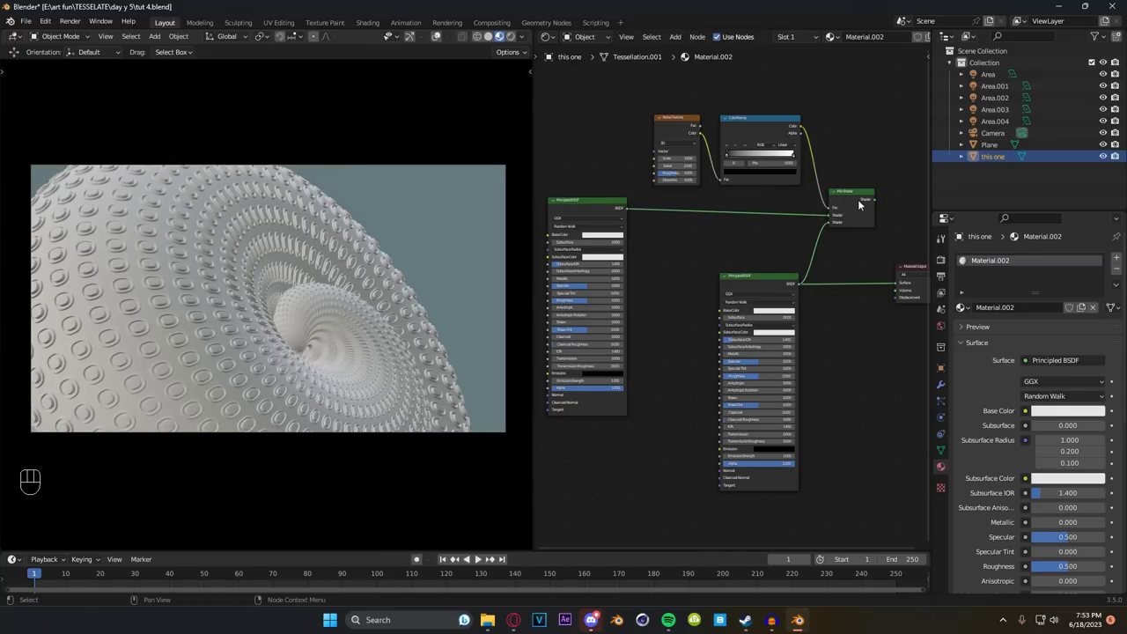
pyautogui.click(857, 216)
# Step: Set the first BSDF Base Color to dark brown 23130B and move a colour ramp stop to about 0.404
pyautogui.click(882, 238)
pyautogui.click(909, 290)
pyautogui.click(725, 238)
pyautogui.middleClick(769, 112)
pyautogui.moveTo(847, 249); pyautogui.dragTo(724, 246)
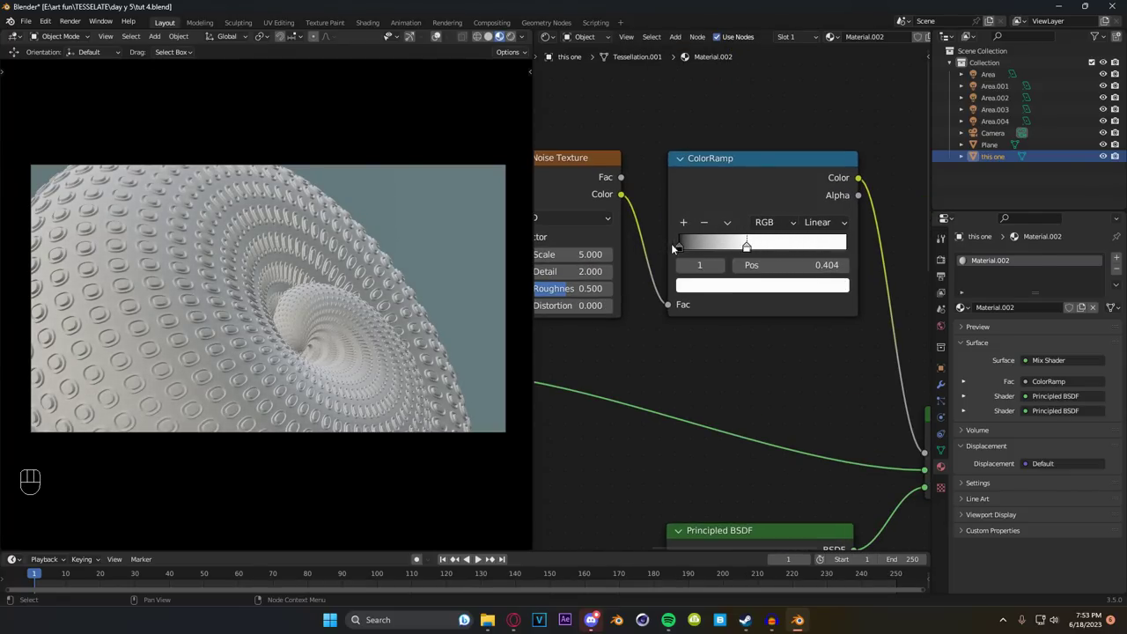
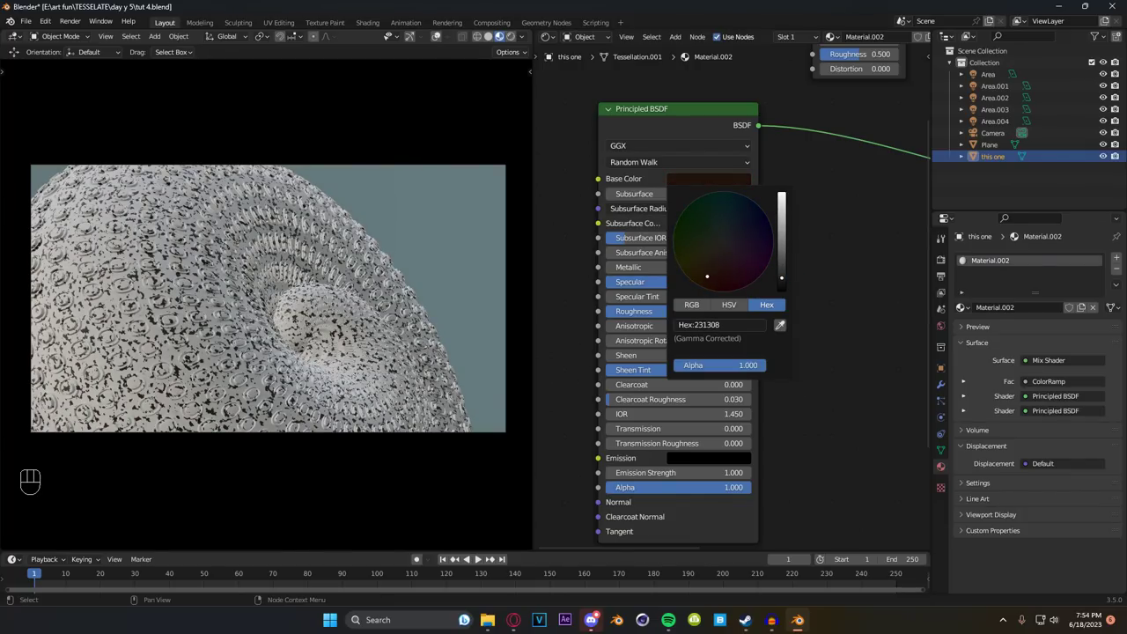
# Step: Set the second Principled BSDF Base Color to light blue 9DF1FF with Subsurface 0.018
pyautogui.click(881, 263)
pyautogui.middleClick(614, 237)
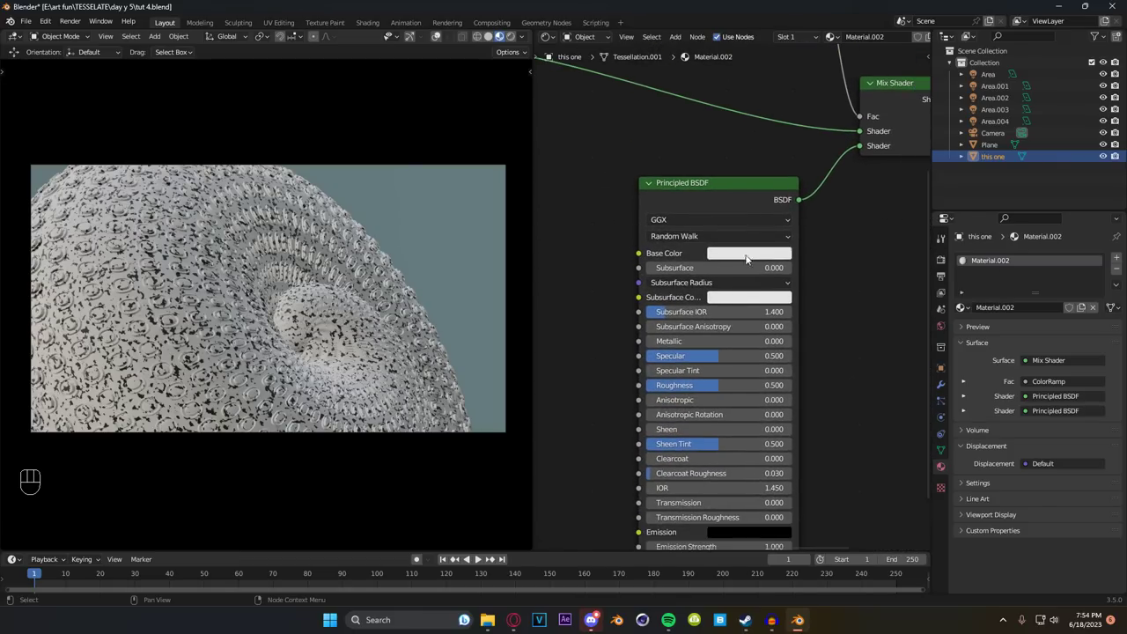
pyautogui.click(744, 261)
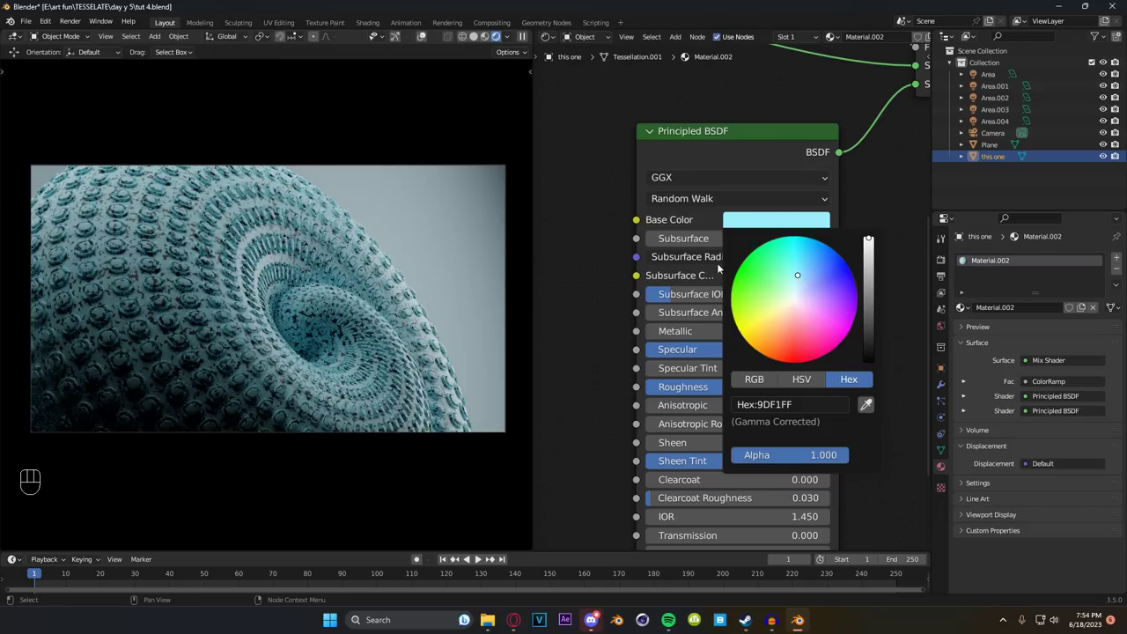
pyautogui.click(563, 215)
pyautogui.middleClick(579, 242)
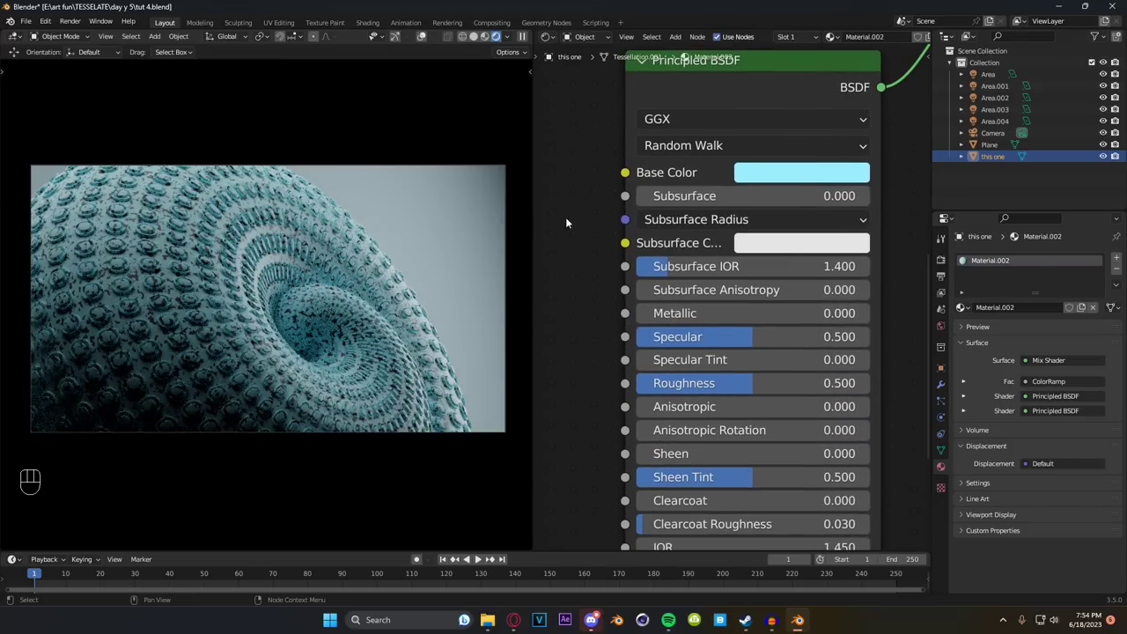
# Step: Sharpen the speckles by pulling the ramp's black and white stops together around 0.37–0.43
pyautogui.moveTo(647, 204); pyautogui.dragTo(640, 199)
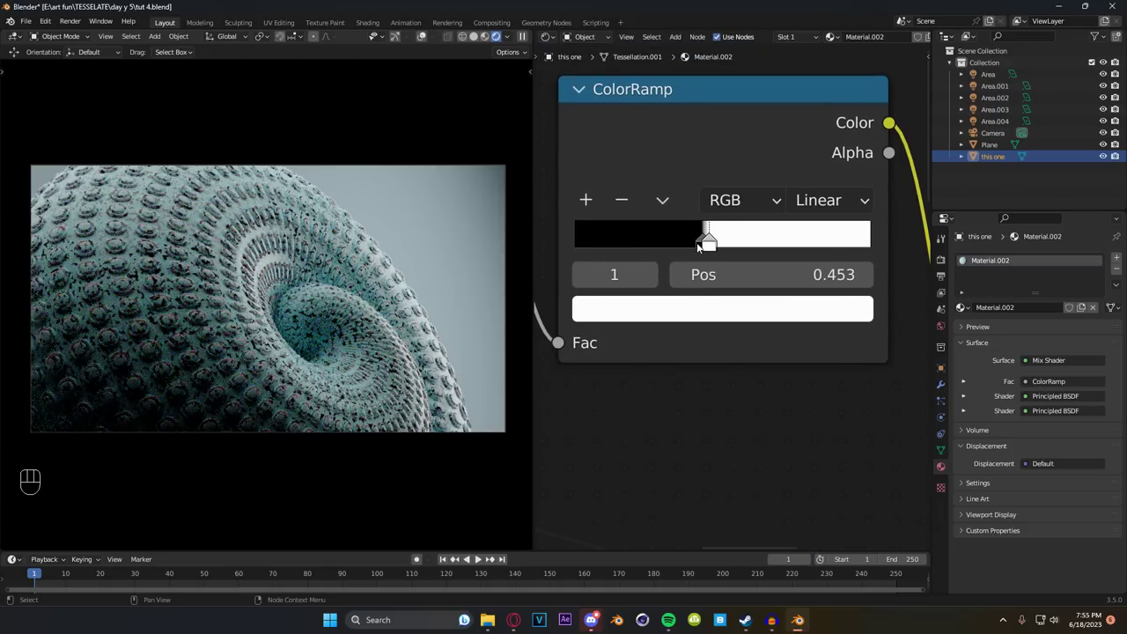
pyautogui.moveTo(699, 247); pyautogui.dragTo(714, 251)
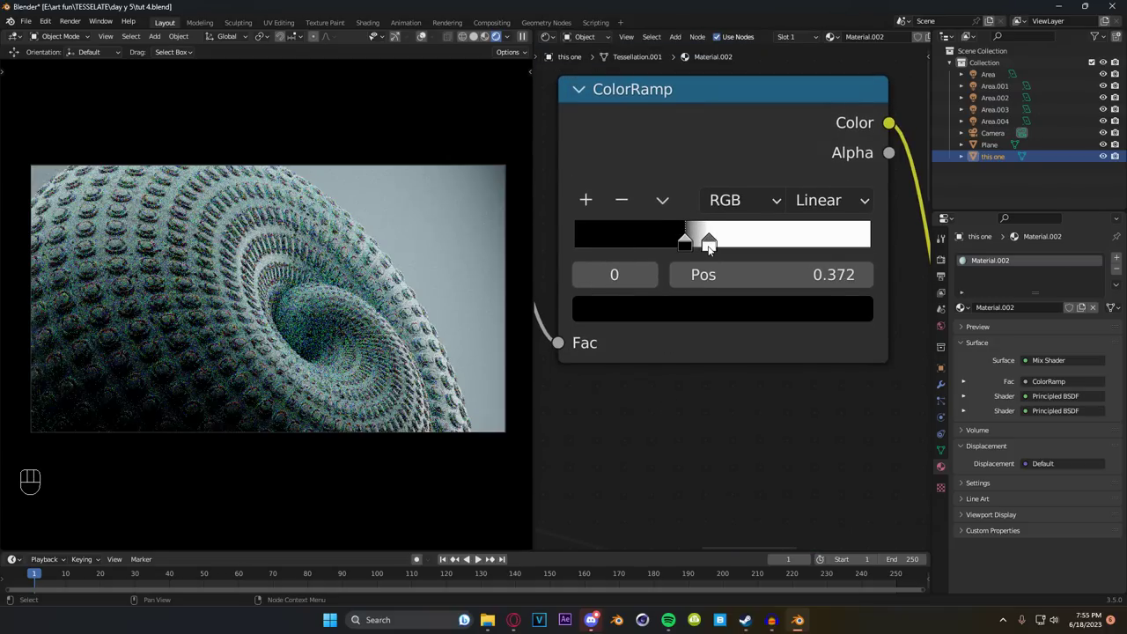
pyautogui.moveTo(217, 325); pyautogui.dragTo(324, 329)
pyautogui.middleClick(325, 329)
pyautogui.moveTo(713, 250); pyautogui.dragTo(610, 281)
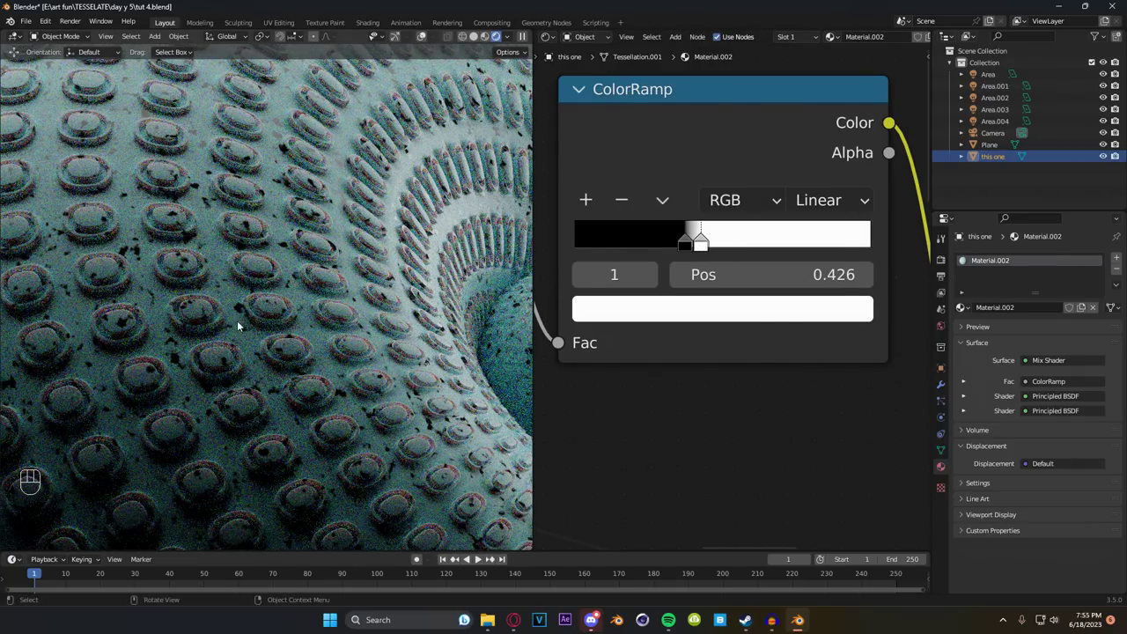
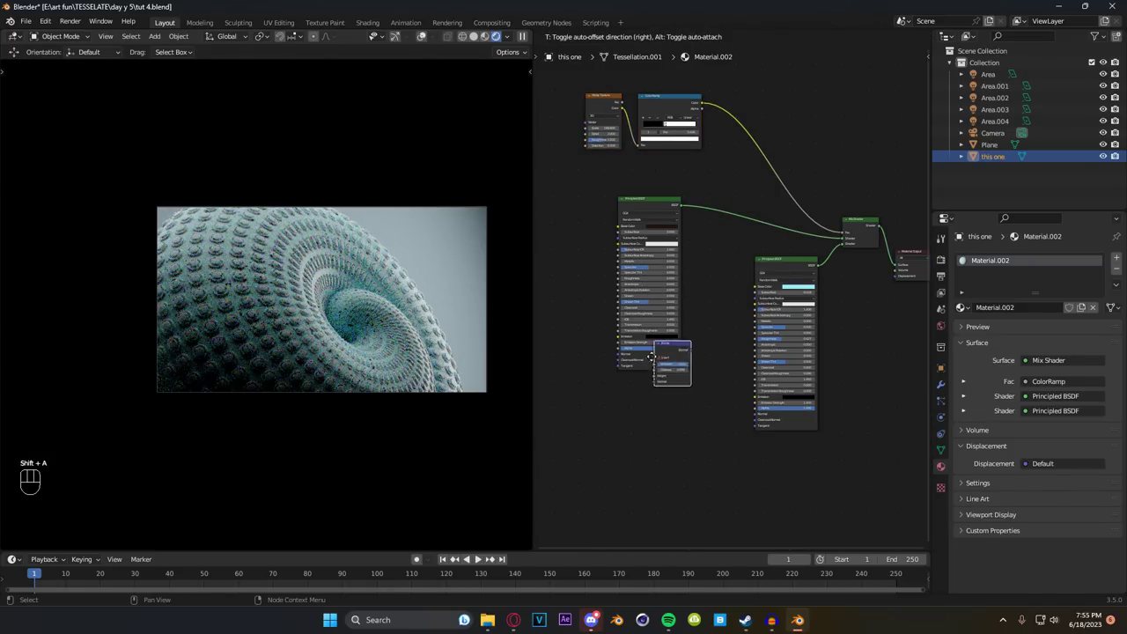
# Step: Feed the colour ramp into a Bump node (strength 0.8) driving both shaders' normals, noise scale 164.5
pyautogui.moveTo(708, 107); pyautogui.dragTo(606, 278)
pyautogui.moveTo(609, 270); pyautogui.dragTo(624, 303)
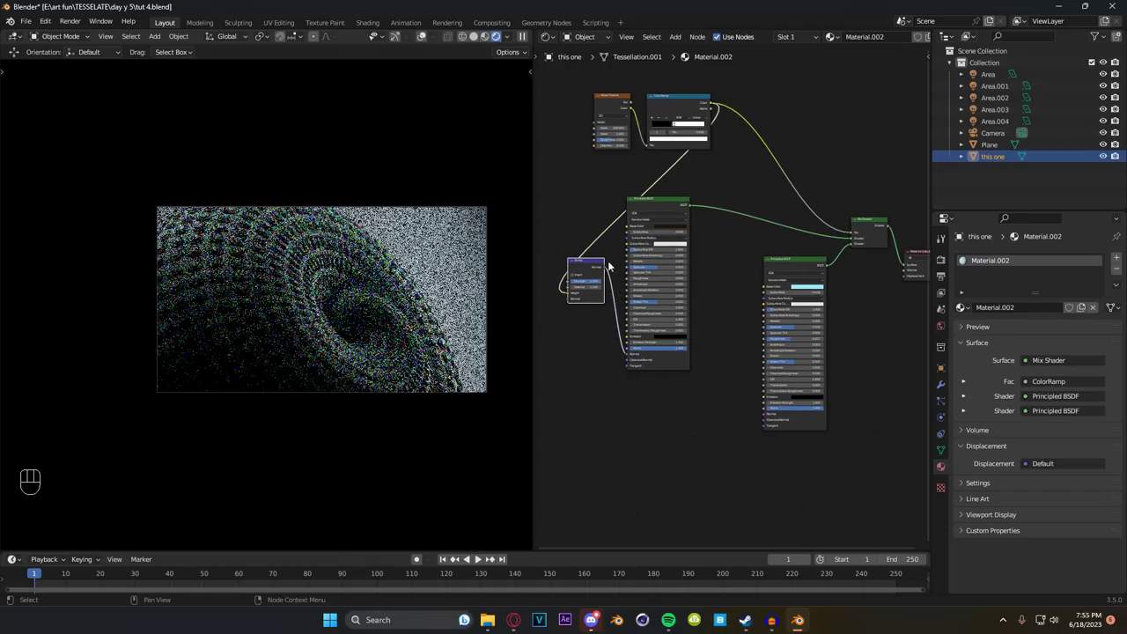
pyautogui.moveTo(610, 272); pyautogui.dragTo(766, 418)
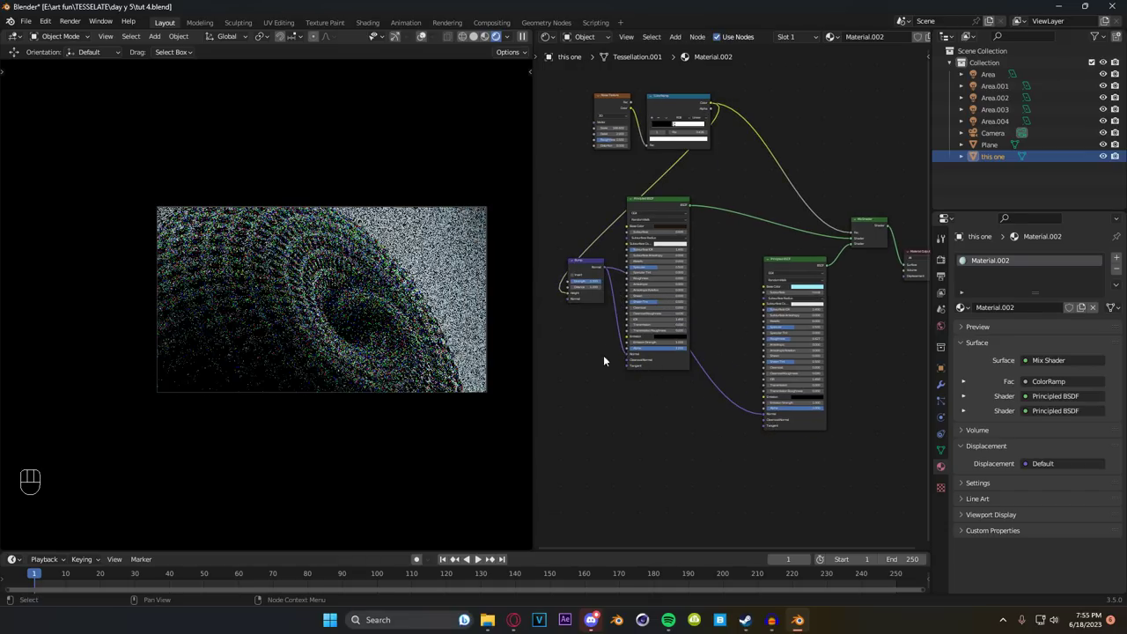
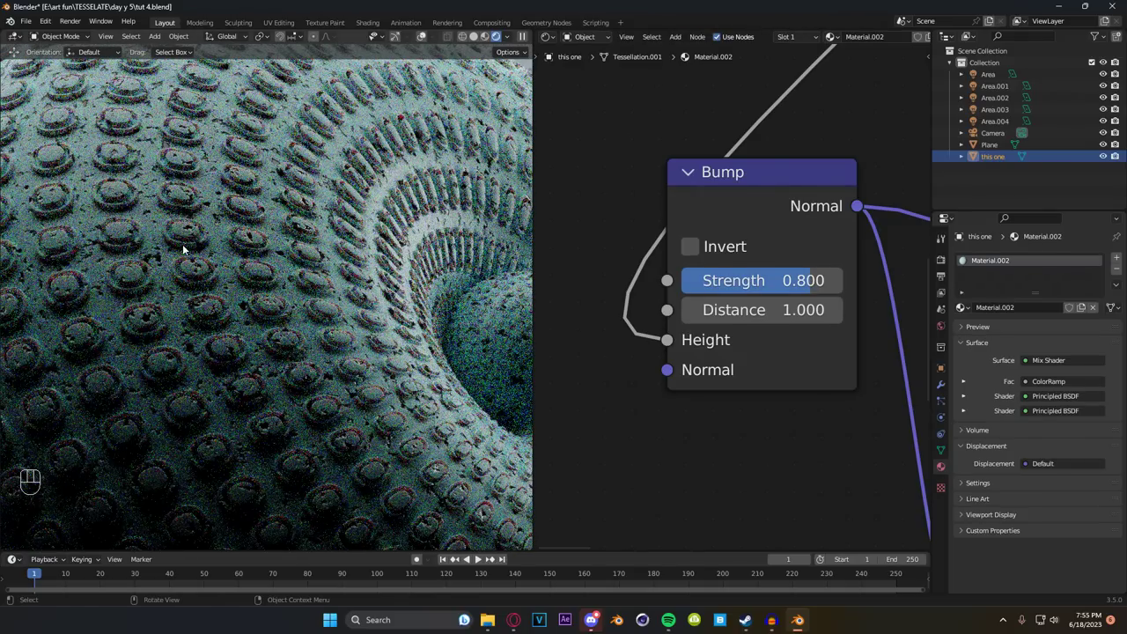
pyautogui.click(356, 289)
pyautogui.click(121, 326)
# Step: Move the ramp's white stop to about 0.614 and render the speckled shell in Cycles
pyautogui.moveTo(196, 338); pyautogui.dragTo(286, 352)
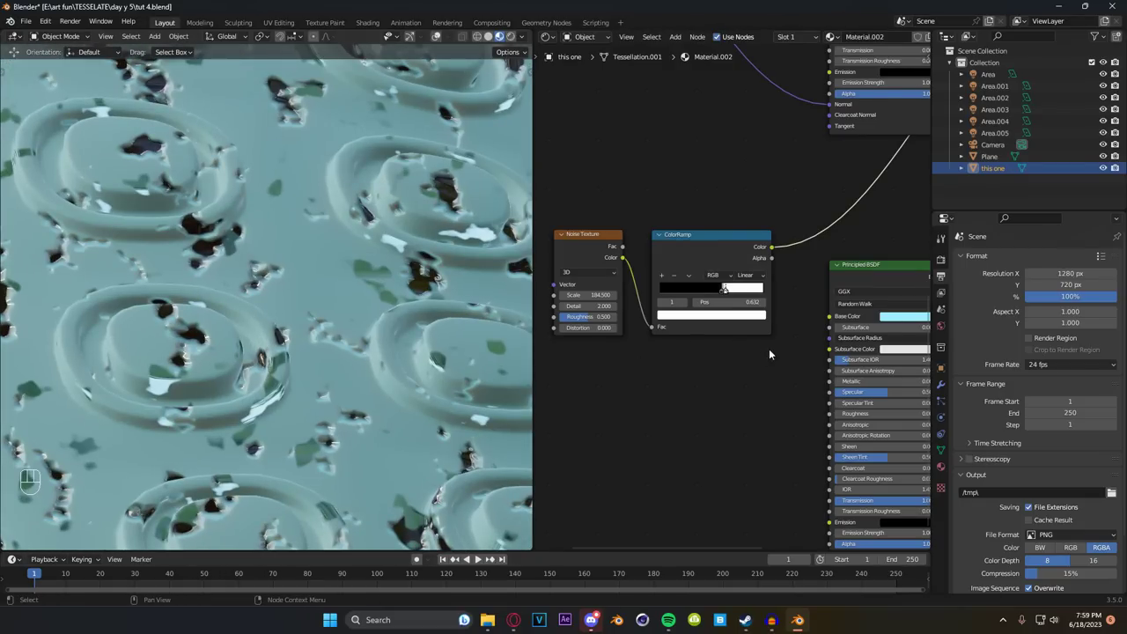
pyautogui.moveTo(717, 290); pyautogui.dragTo(723, 292)
pyautogui.click(730, 291)
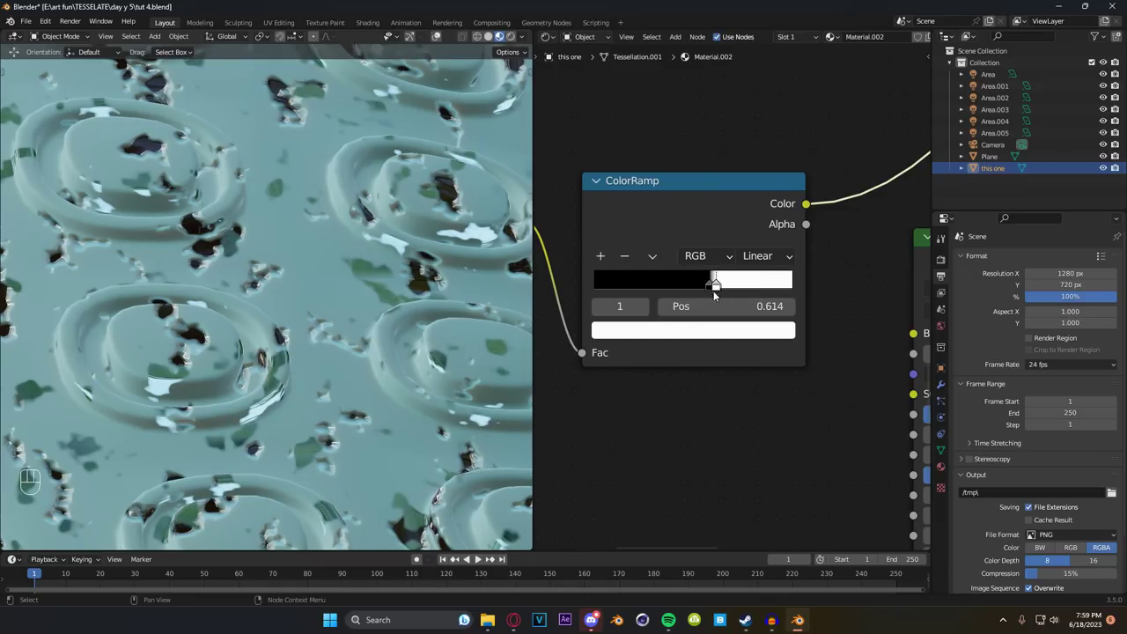
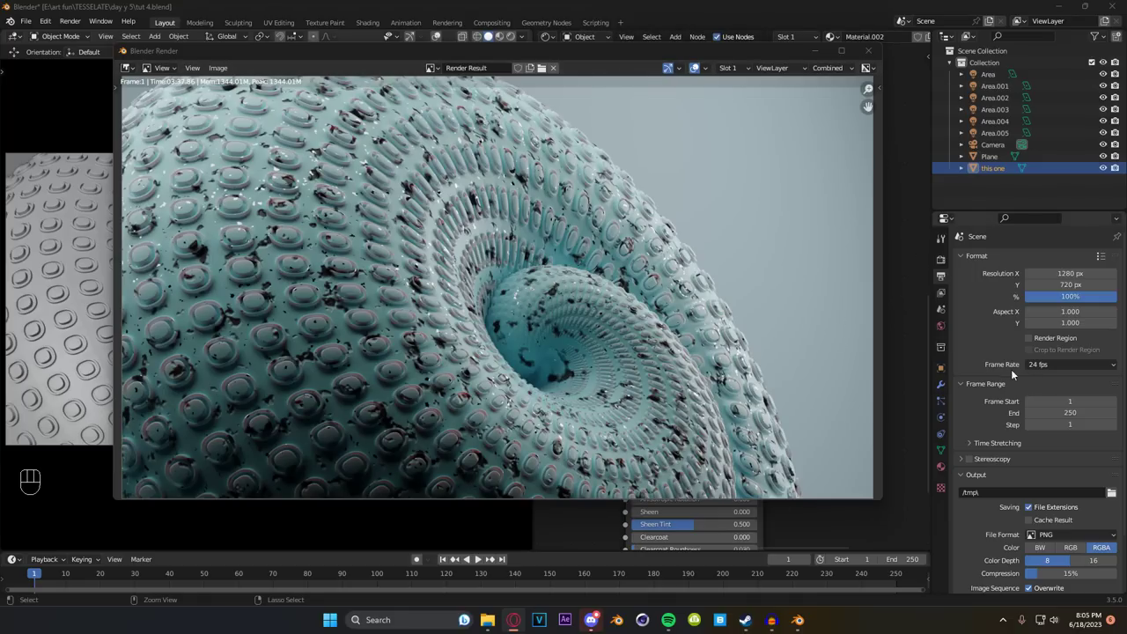
# Step: Close the Blender Render result window to return to the scene
pyautogui.click(932, 318)
pyautogui.click(931, 309)
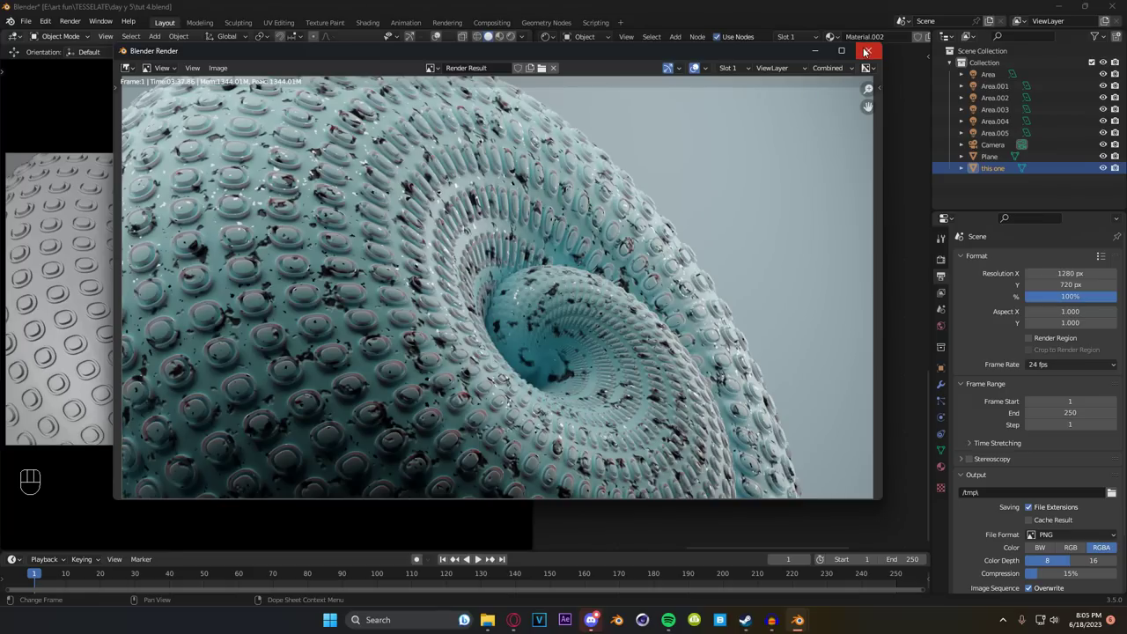